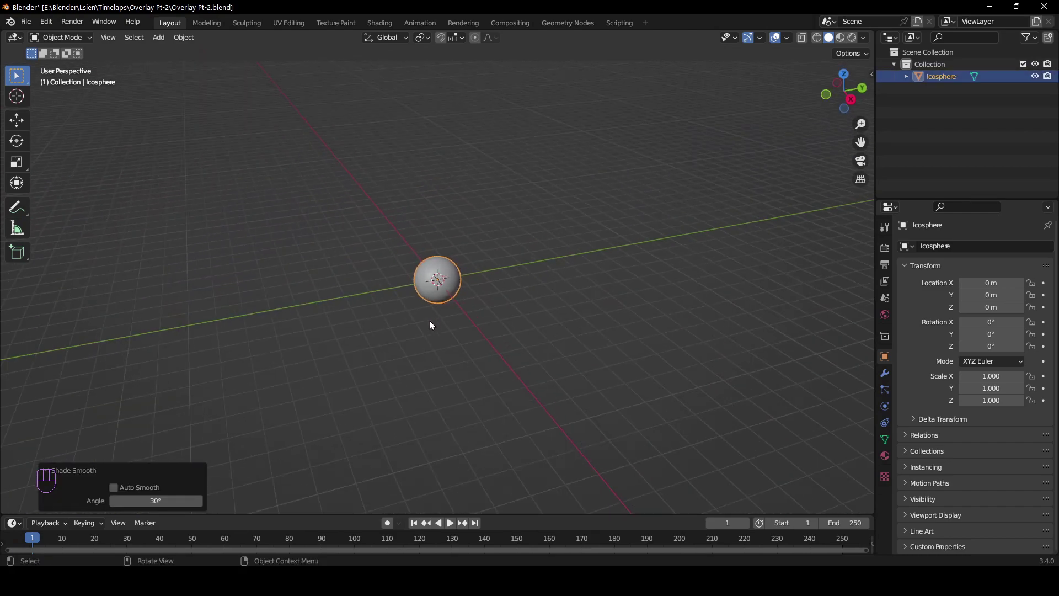
Step: Shrink the icosphere and place a first duplicate beside it
drag(436, 318, 438, 330)
key(g)
key(shift+z)
right_click(600, 335)
key(s)
click(531, 314)
middle_click(475, 316)
key(g)
key(shift+z)
click(518, 333)
Step: Duplicate two more small spheres and move them into the growing cluster
key(shift+d)
click(586, 351)
key(g)
key(z)
click(582, 367)
key(shift+d)
key(g)
key(z)
click(458, 298)
drag(445, 296, 374, 296)
Step: Add further sphere copies, placing one below the cluster and pulling another closer in
key(shift+d)
drag(437, 294, 438, 295)
key(g)
drag(479, 302, 543, 327)
key(g)
click(528, 319)
drag(497, 289, 462, 284)
key(shift+d)
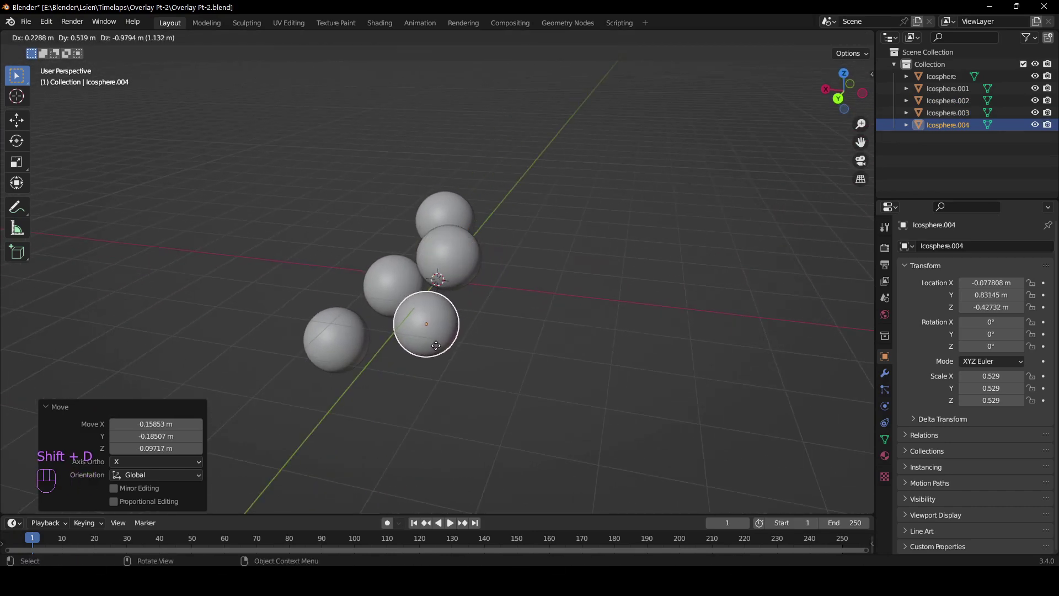
click(435, 351)
Step: Duplicate spheres around the other side, placing a copy in front of the cluster
drag(504, 353, 492, 340)
key(g)
drag(582, 350, 599, 355)
key(shift+d)
click(467, 382)
drag(494, 359, 561, 355)
drag(500, 362, 506, 390)
key(shift+s)
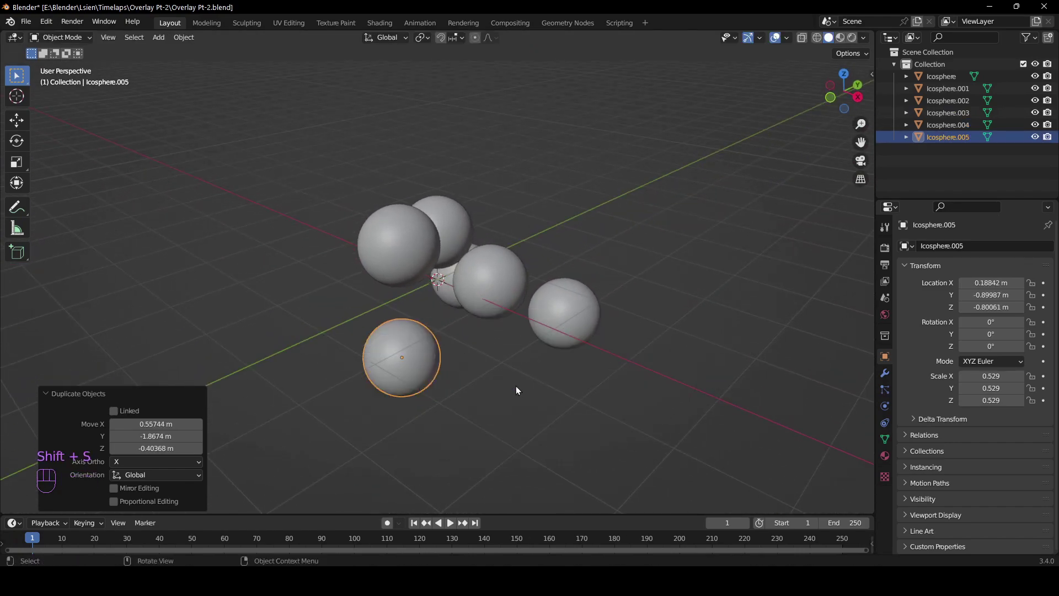
key(shift+d)
click(579, 384)
Step: Fill out the cluster to nine spheres with the last duplicates moved into gaps
drag(594, 363, 599, 405)
key(shift+d)
click(454, 388)
drag(495, 391, 562, 398)
key(shift+d)
click(459, 376)
drag(474, 366, 590, 344)
middle_click(509, 408)
key(g)
drag(510, 333, 547, 340)
click(473, 321)
Step: Nudge a stray sphere along Z into the cluster and confirm its position
click(362, 373)
key(g)
drag(586, 332, 447, 343)
key(g)
click(541, 372)
drag(514, 346, 549, 418)
key(g)
key(z)
Step: Move one more sphere closer to the centre so the cluster sits tight
drag(502, 344, 487, 304)
drag(468, 305, 551, 349)
drag(537, 352, 562, 364)
key(g)
key(z)
click(564, 371)
drag(592, 364, 629, 357)
Step: Save the file and frame the whole nine-sphere cluster in view
drag(418, 417, 528, 412)
key(ctrl+s)
drag(503, 378, 457, 347)
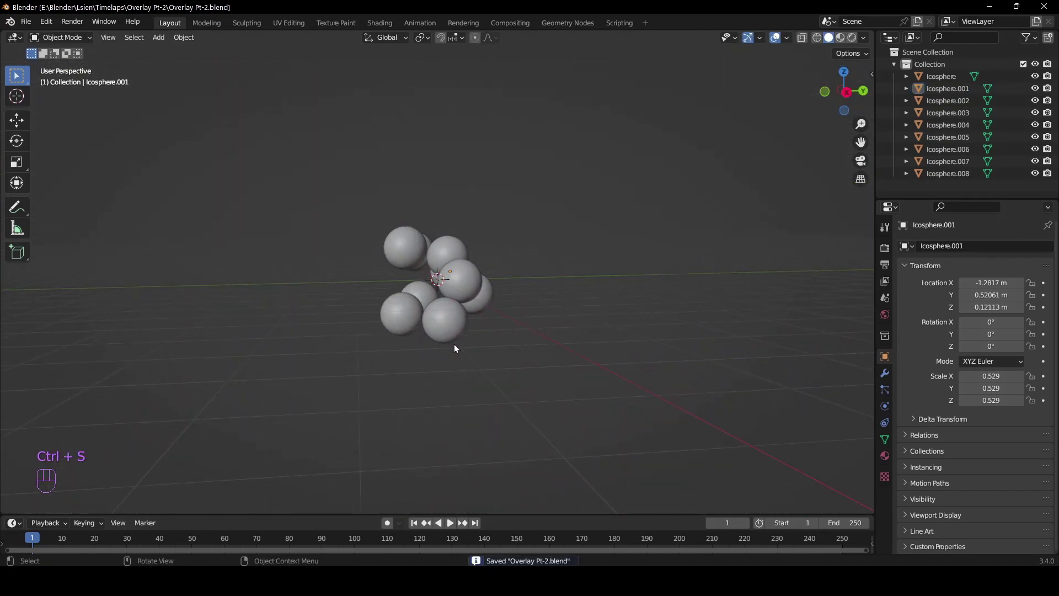
drag(451, 338, 433, 353)
drag(418, 280, 442, 283)
Step: Add a Harmonic force field and place a tilted duplicate of it inside the cluster
key(shift+a)
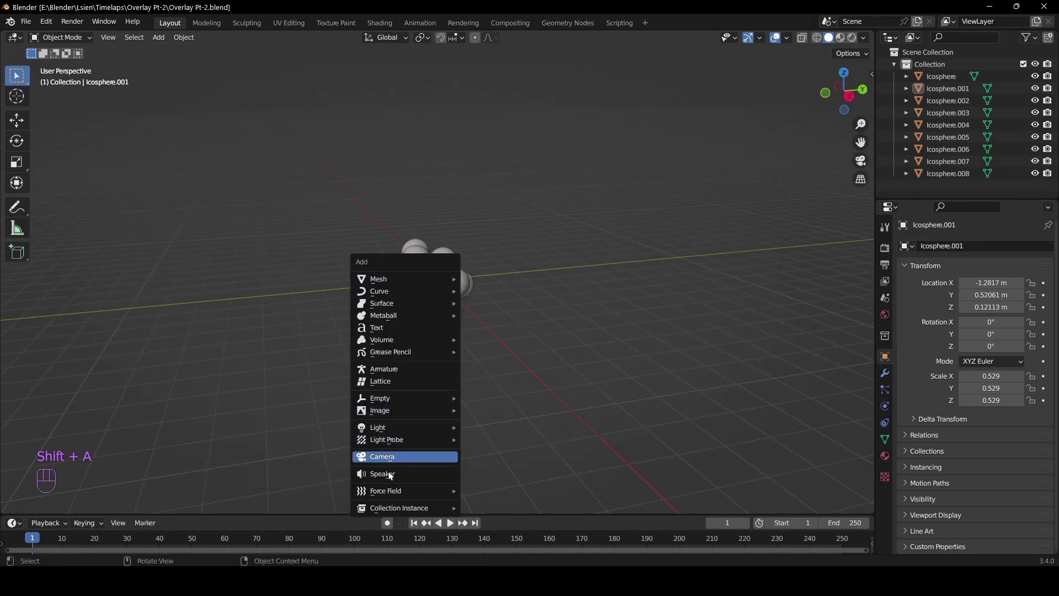
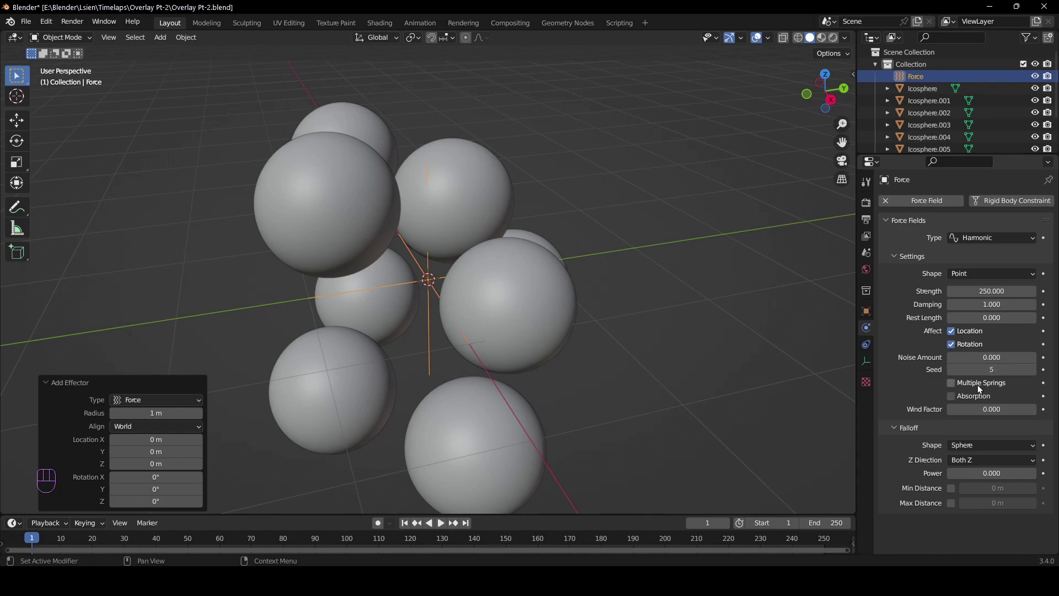
middle_click(470, 300)
key(shift+d)
drag(459, 334, 427, 286)
key(g)
drag(440, 270, 422, 307)
drag(422, 306, 446, 278)
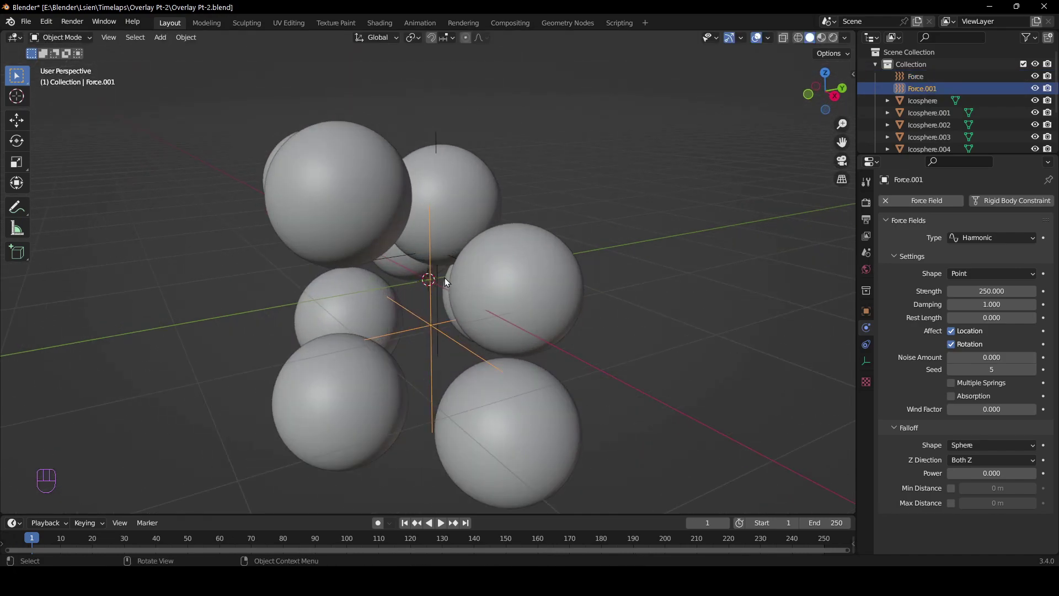
Step: Make the copy a Turbulence field with strength 1000, size 2.49, flow 10, noise 10, and save
drag(1018, 244, 993, 405)
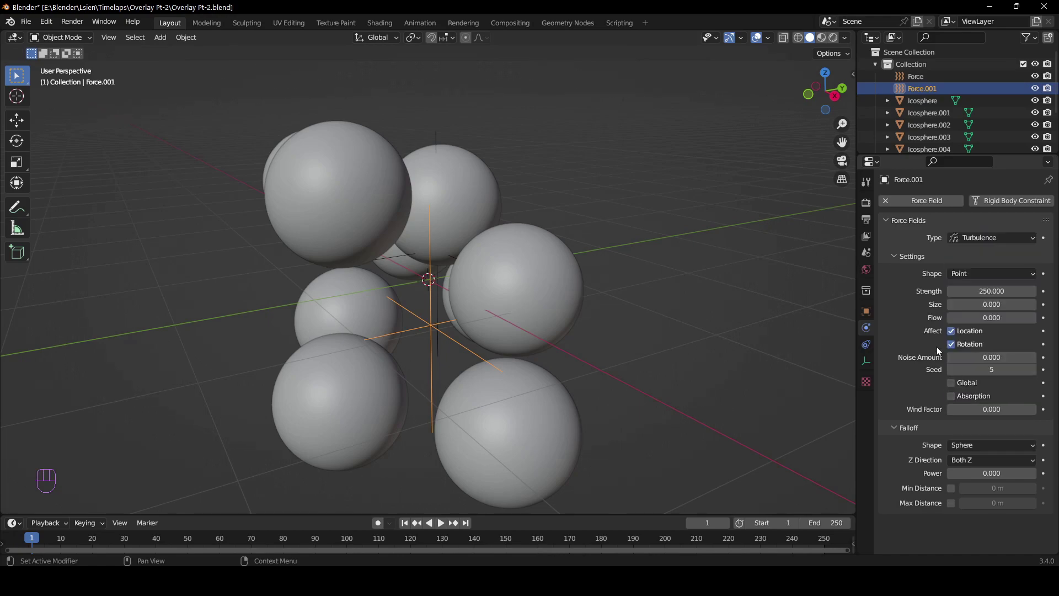
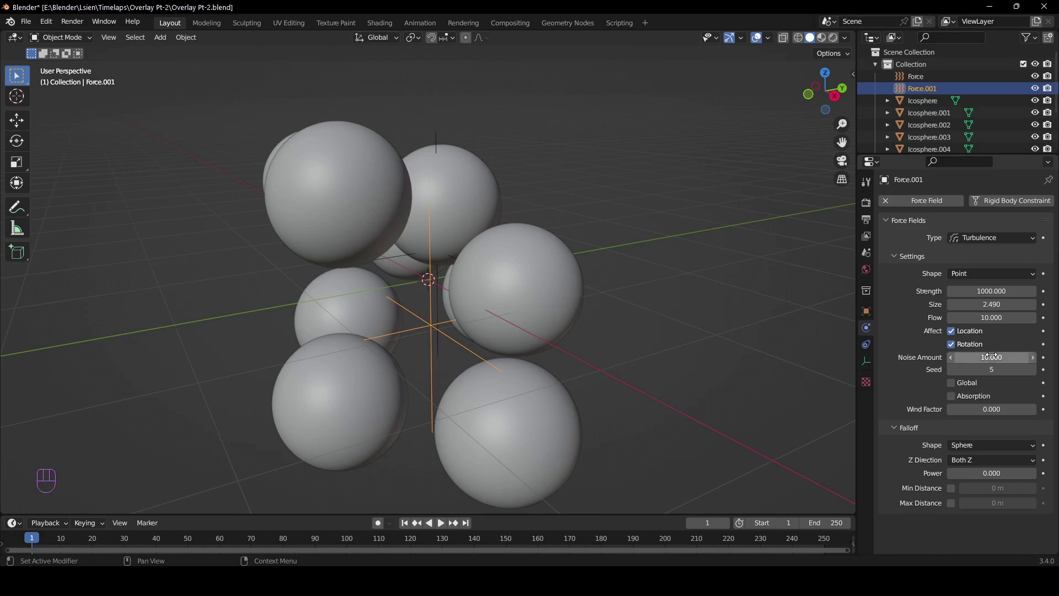
key(ctrl+s)
drag(597, 328, 566, 335)
drag(524, 324, 528, 338)
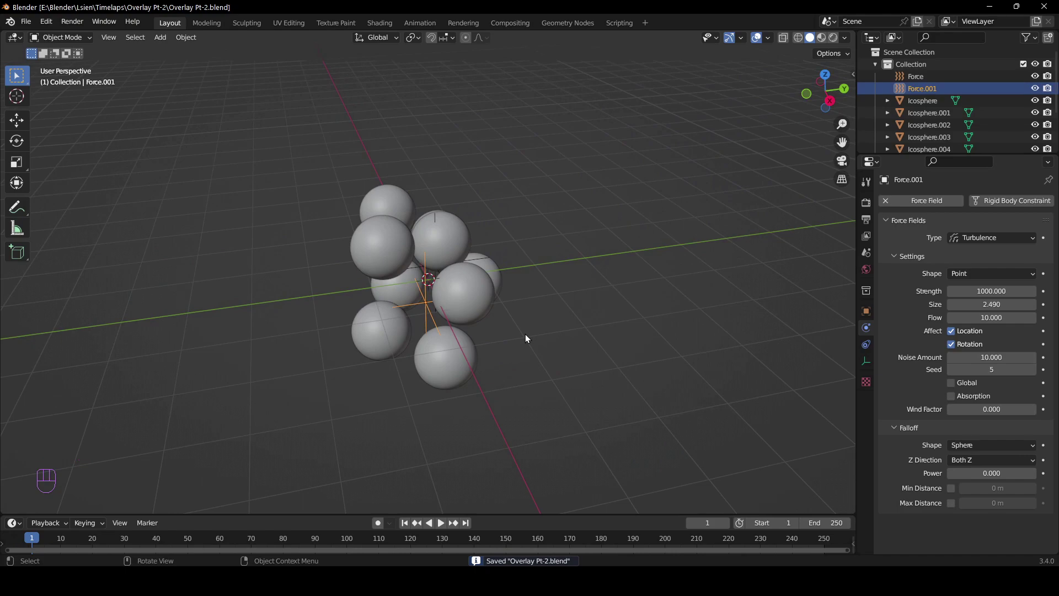
Step: Duplicate the turbulence field and move the copy up beside the cluster
key(shift+d)
click(627, 304)
click(564, 327)
key(g)
click(564, 328)
drag(568, 321, 564, 262)
key(g)
key(z)
click(567, 268)
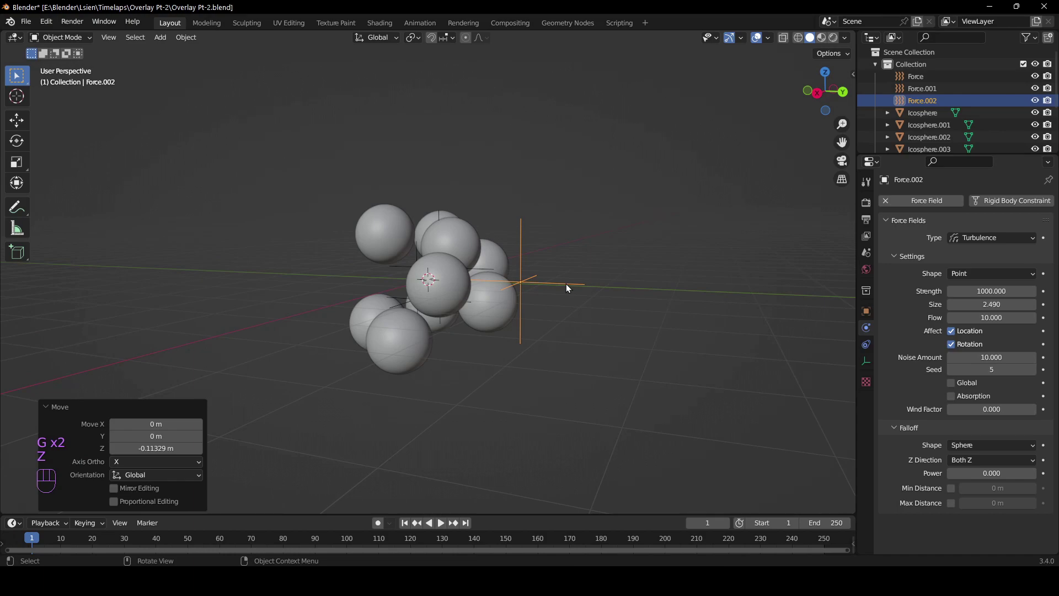
Step: Place a second turbulence copy on the other side of the cluster and save the file
drag(602, 305, 630, 309)
key(shift+d)
drag(435, 300, 403, 299)
drag(413, 304, 425, 280)
key(g)
drag(437, 290, 465, 301)
key(ctrl+s)
drag(482, 283, 416, 280)
key(shift+a)
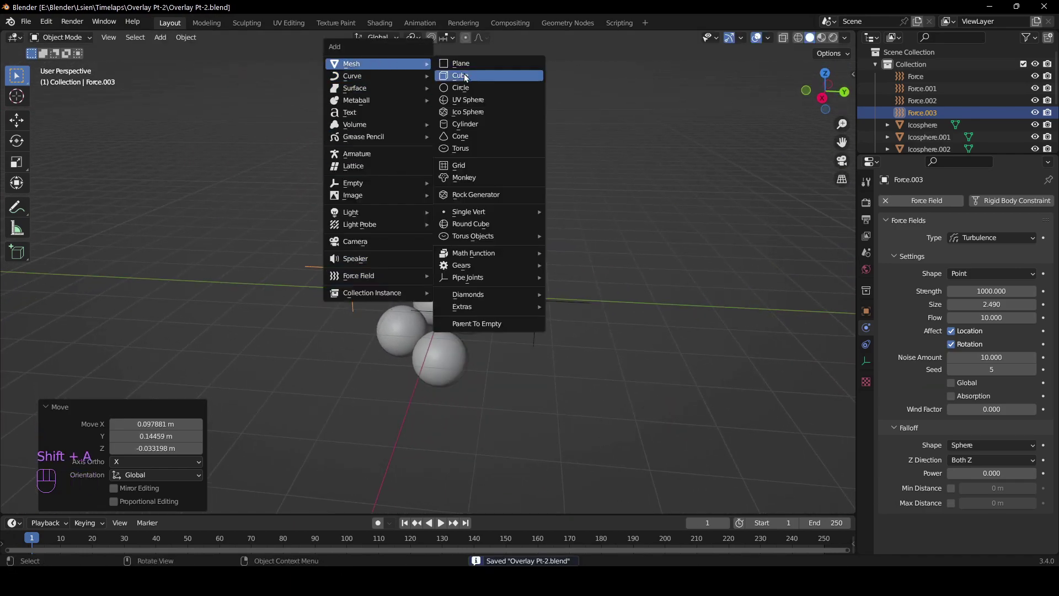
middle_click(415, 255)
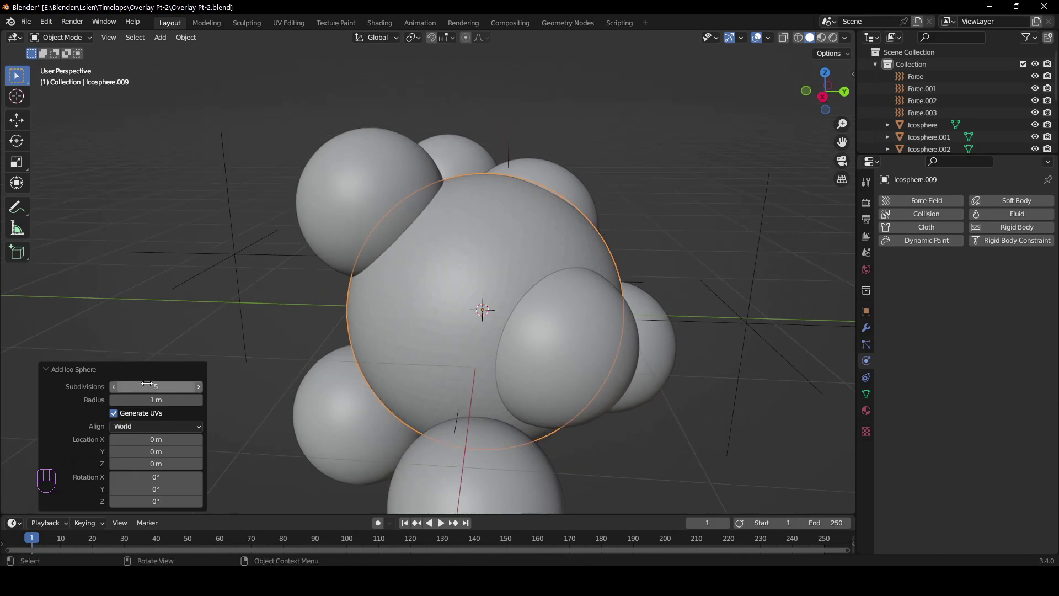
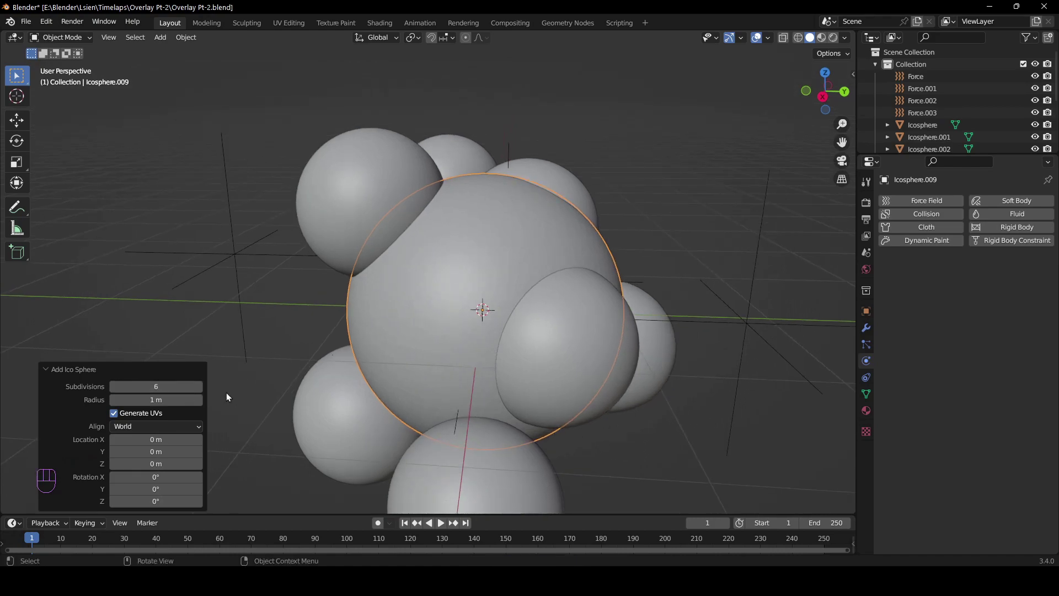
middle_click(414, 293)
click(199, 390)
middle_click(435, 303)
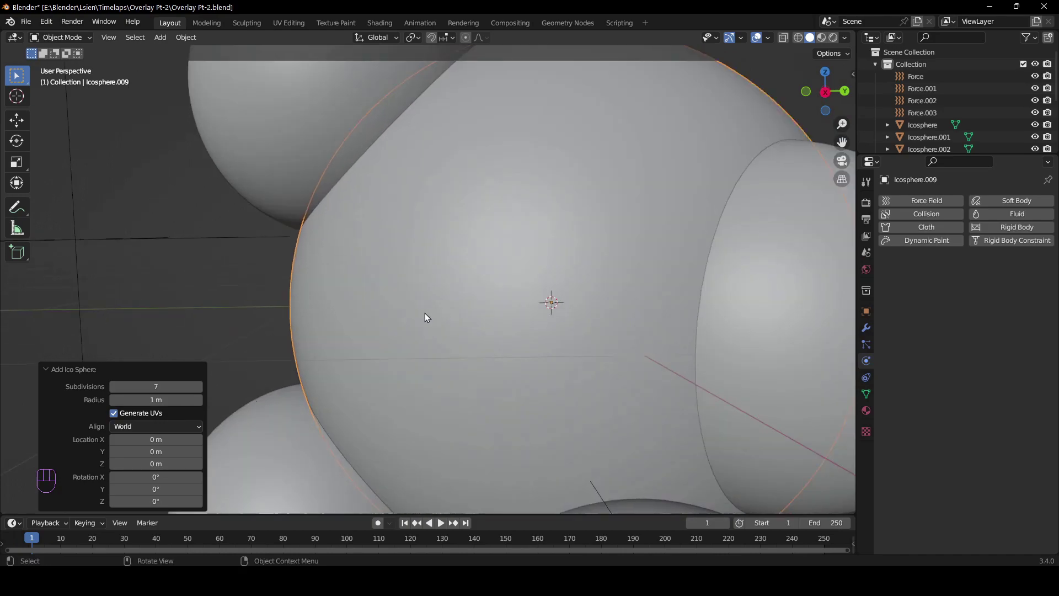
drag(460, 298, 442, 332)
click(113, 389)
key(s)
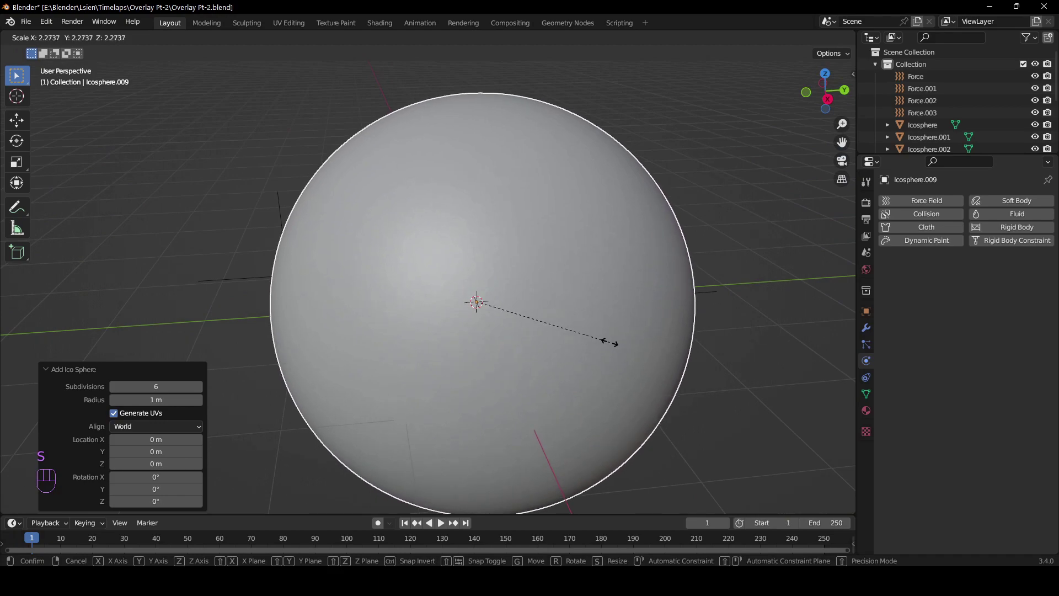
click(617, 348)
drag(523, 346, 566, 326)
key(ctrl+s)
key(h)
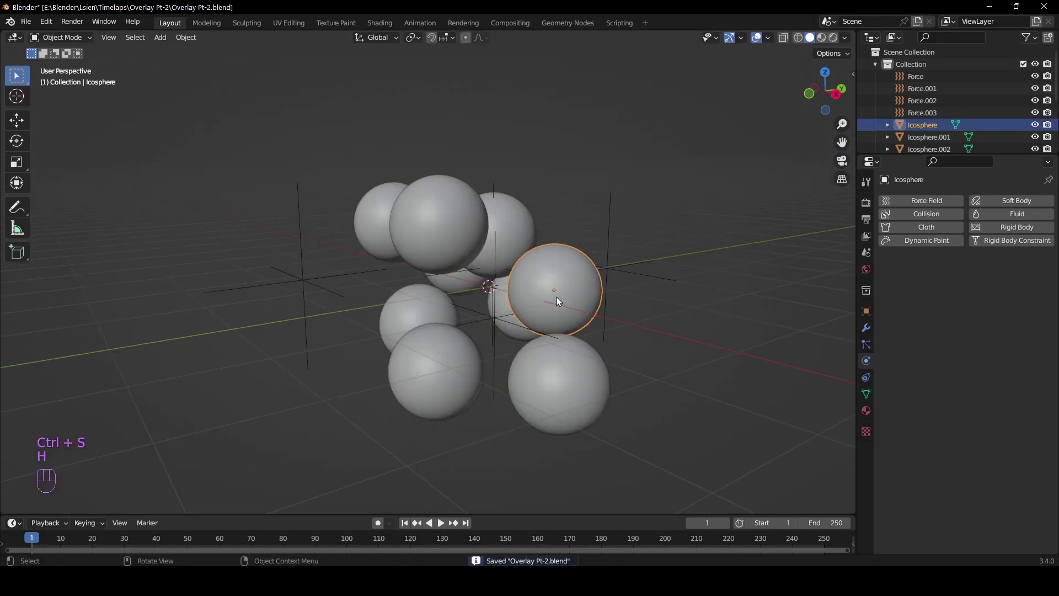
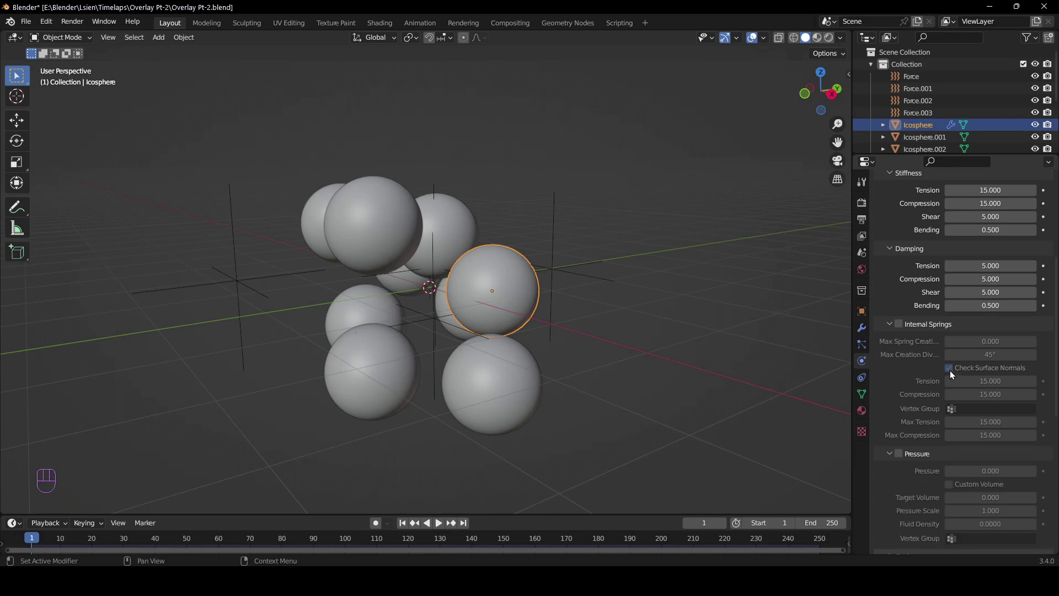
Step: Enable cloth pressure 3 and object collisions at 0.005 m on the icosphere
click(901, 457)
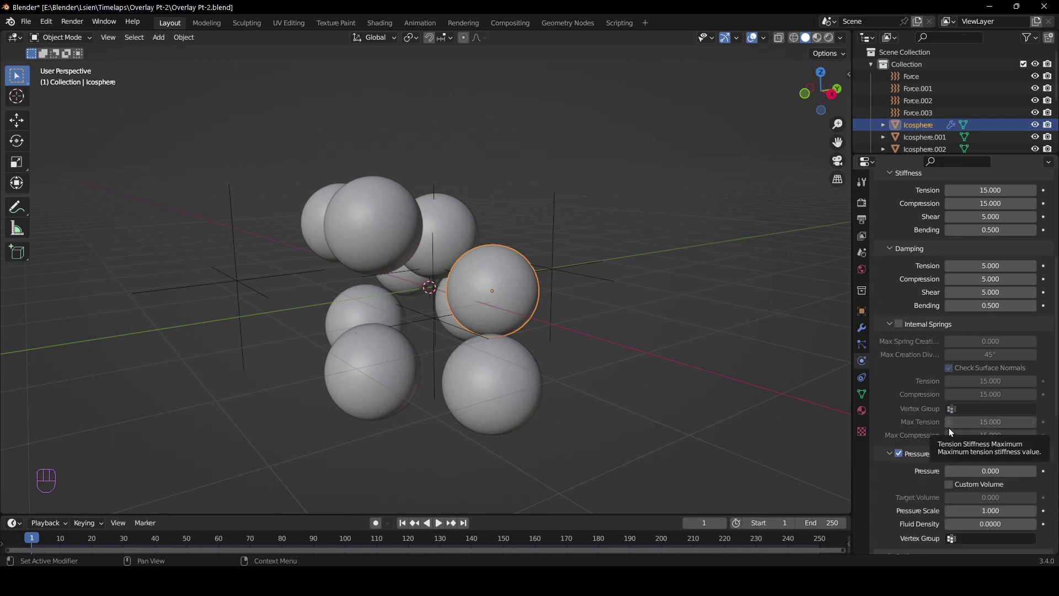
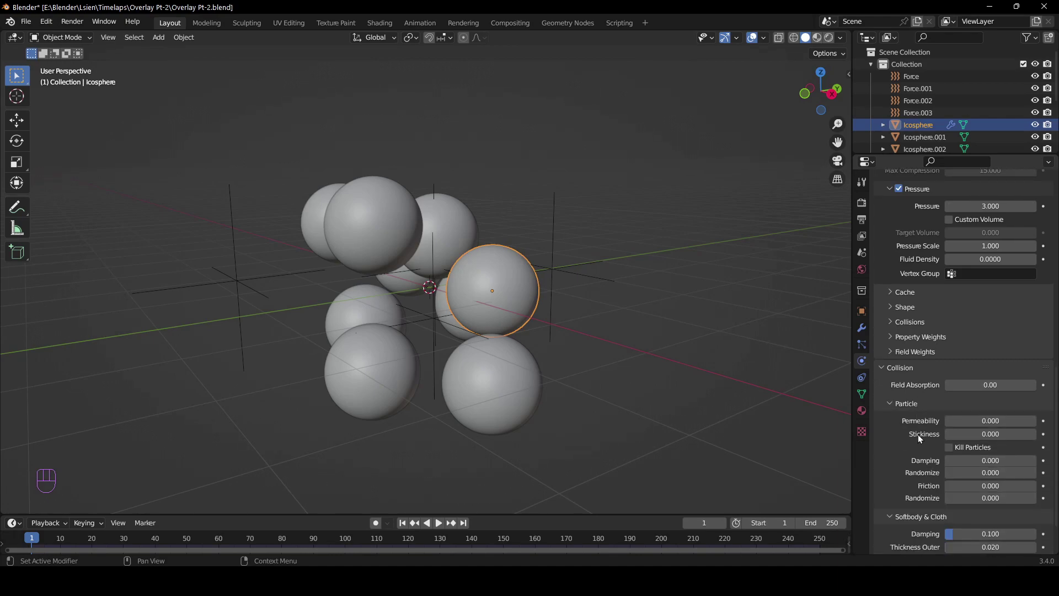
click(907, 277)
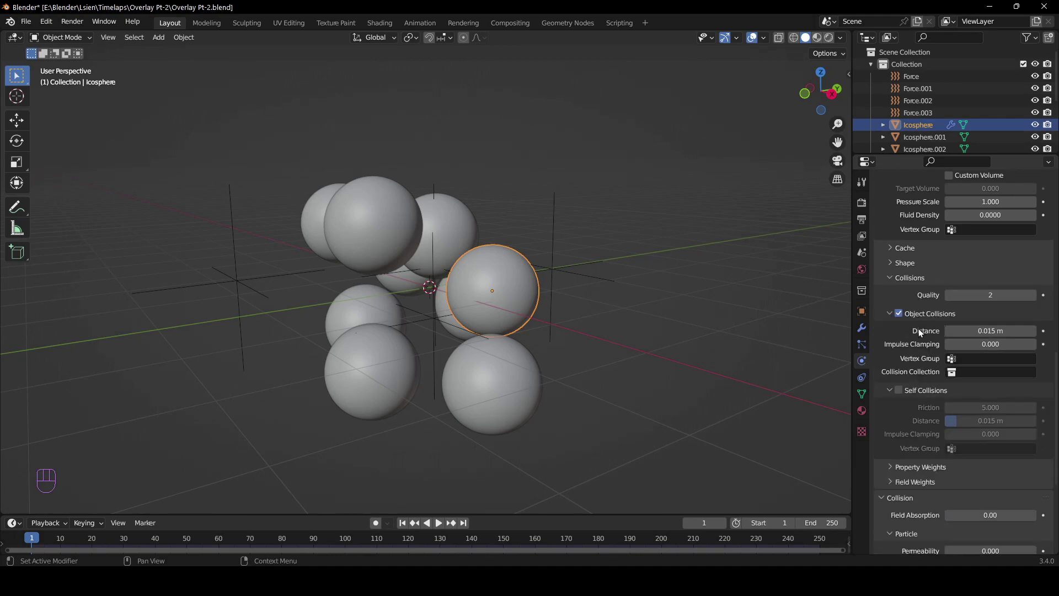
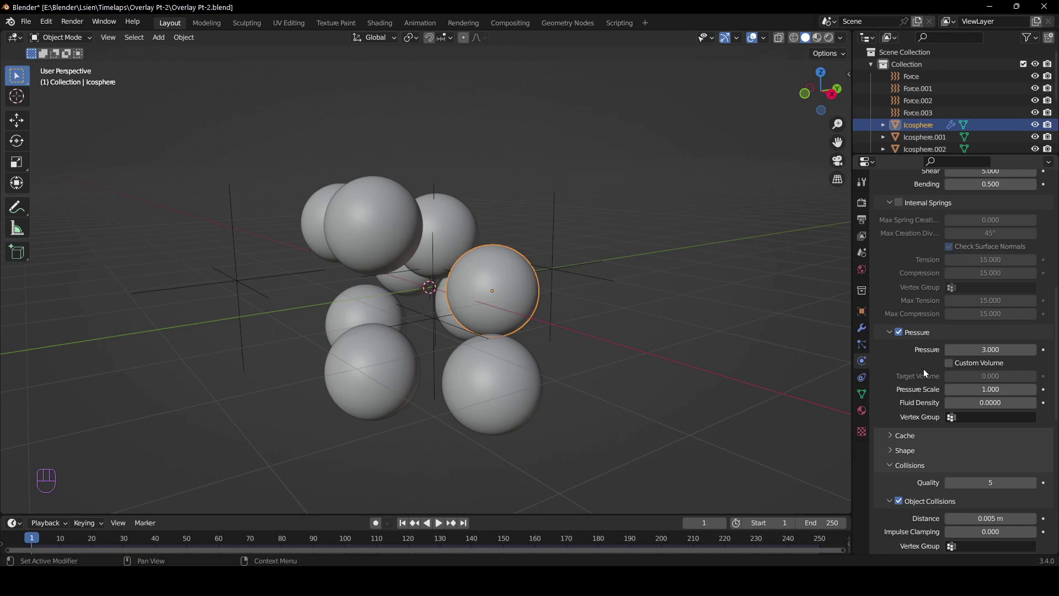
drag(578, 318, 556, 328)
Step: Play the cloth simulation briefly, then stop and rewind the timeline
key(space)
drag(559, 322, 528, 307)
drag(555, 324, 641, 362)
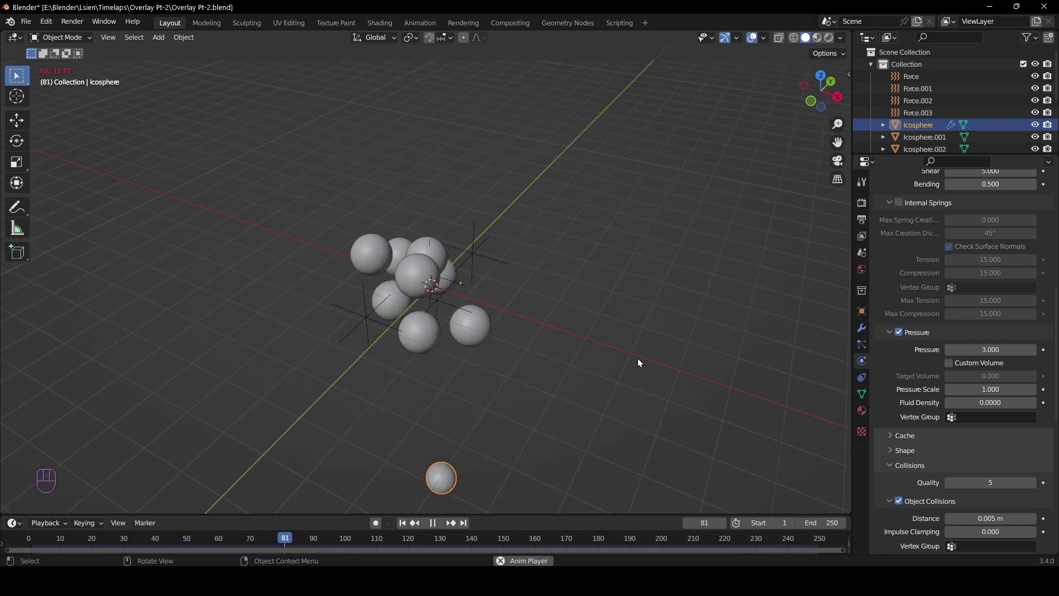
key(space)
drag(297, 543, 34, 536)
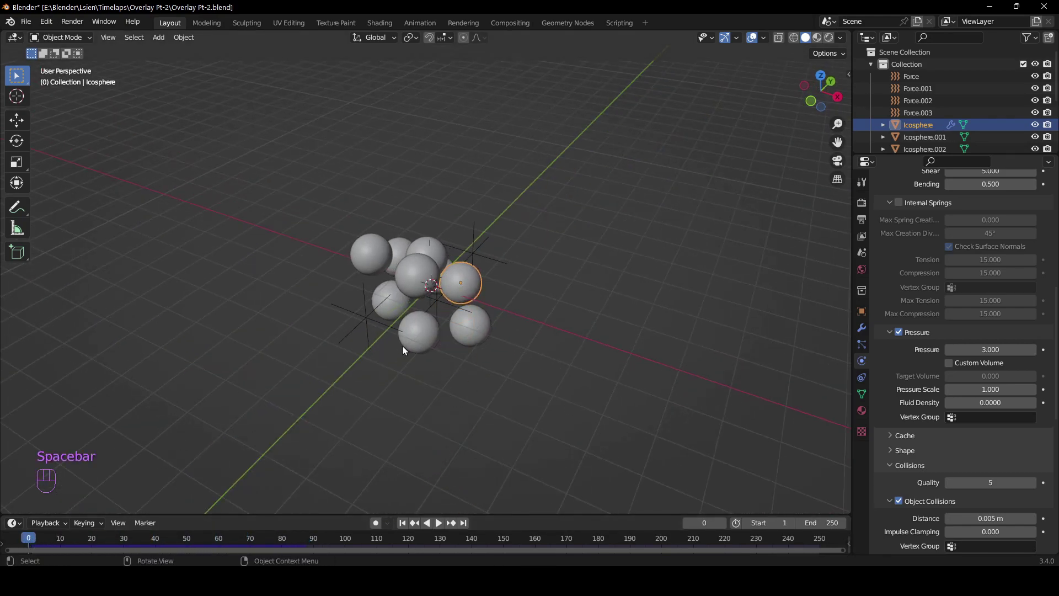
drag(490, 335, 437, 322)
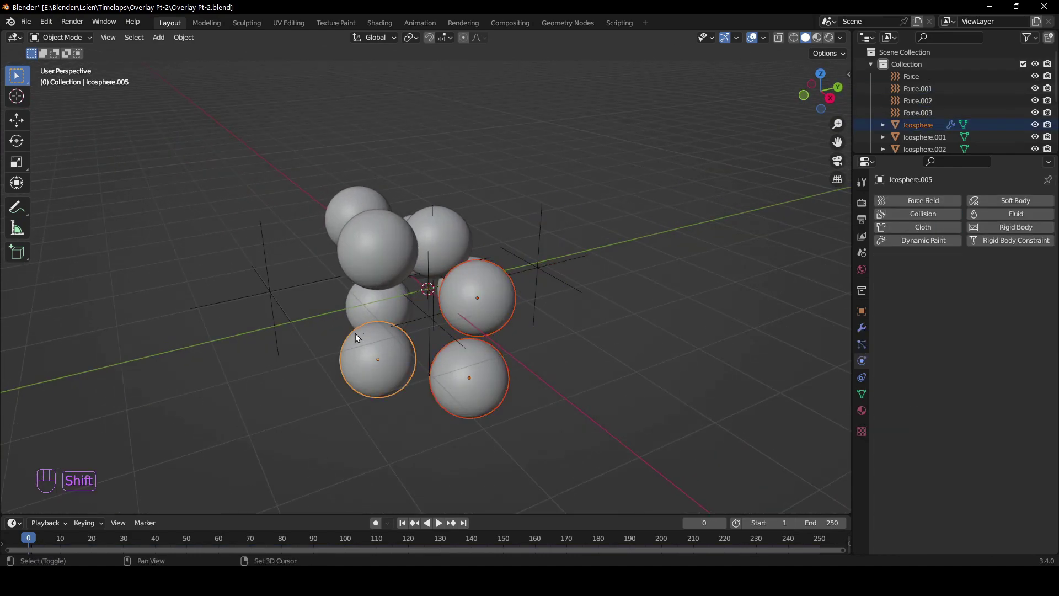
Step: Select all small spheres with the cloth icosphere active and bring up Link/Transfer Data (Ctrl+L)
click(382, 301)
click(381, 274)
click(357, 216)
drag(454, 236, 375, 271)
click(501, 311)
click(434, 334)
drag(435, 335, 488, 310)
key(ctrl+l)
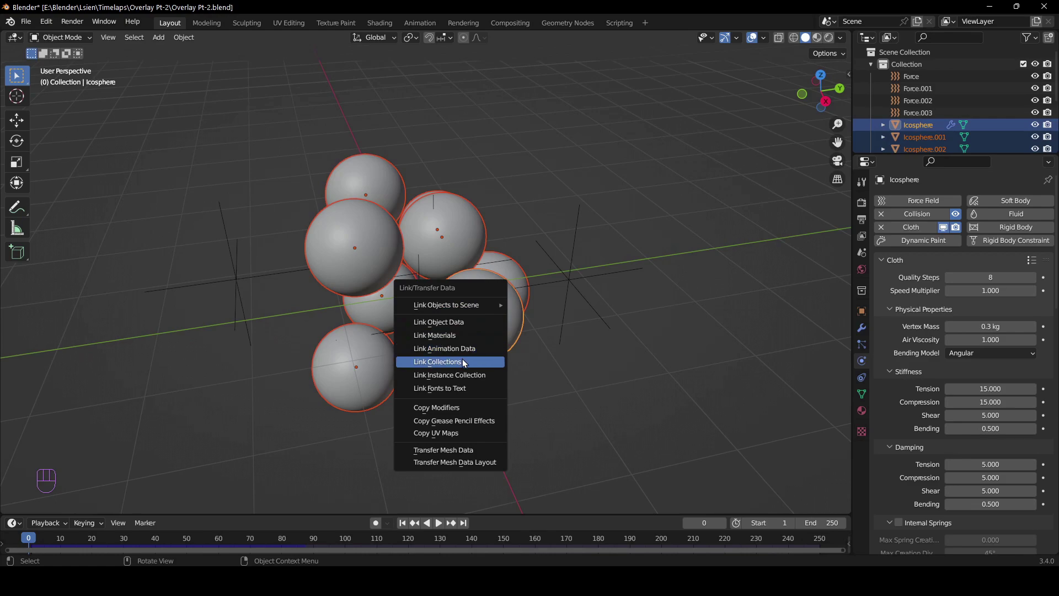
Step: Copy the cloth modifiers from the icosphere to every selected sphere
drag(565, 374, 548, 361)
click(866, 333)
click(435, 238)
drag(506, 238, 481, 244)
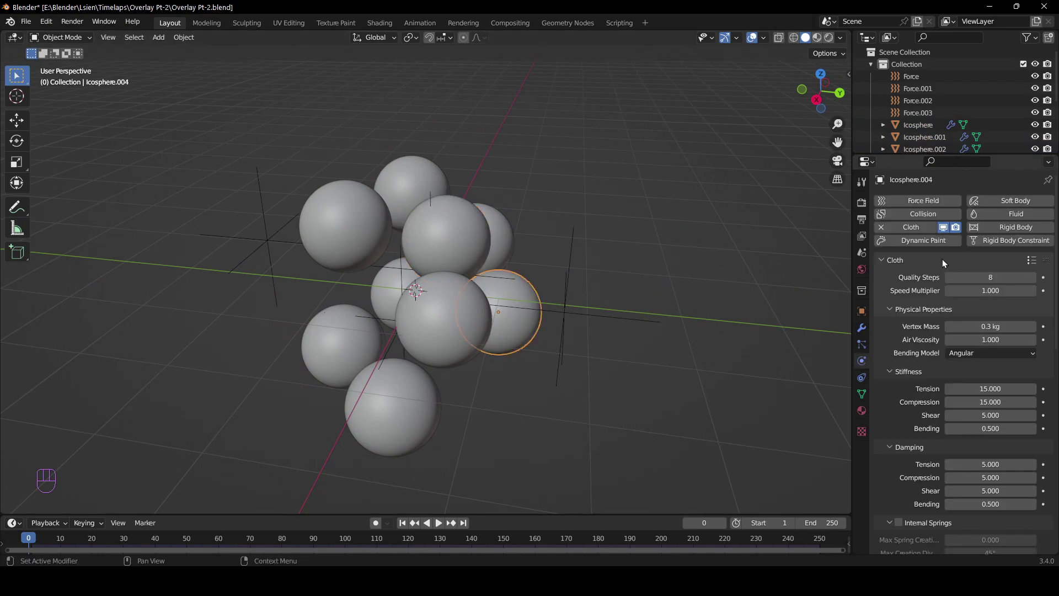
Step: Enable Collision physics on the first few cluster spheres one by one
click(915, 215)
click(921, 213)
click(904, 213)
drag(425, 182, 902, 214)
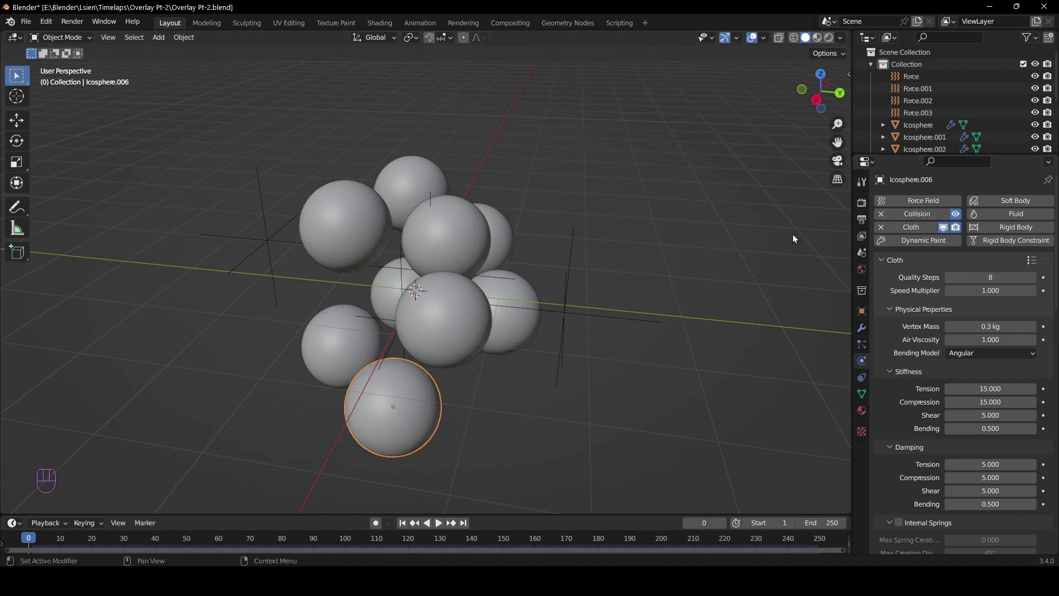
click(920, 217)
drag(377, 298, 486, 292)
click(957, 218)
Step: Enable Collision on the remaining spheres and start the simulation playing
click(446, 309)
drag(412, 311, 473, 310)
click(363, 294)
click(366, 299)
drag(523, 286, 404, 283)
click(621, 326)
key(space)
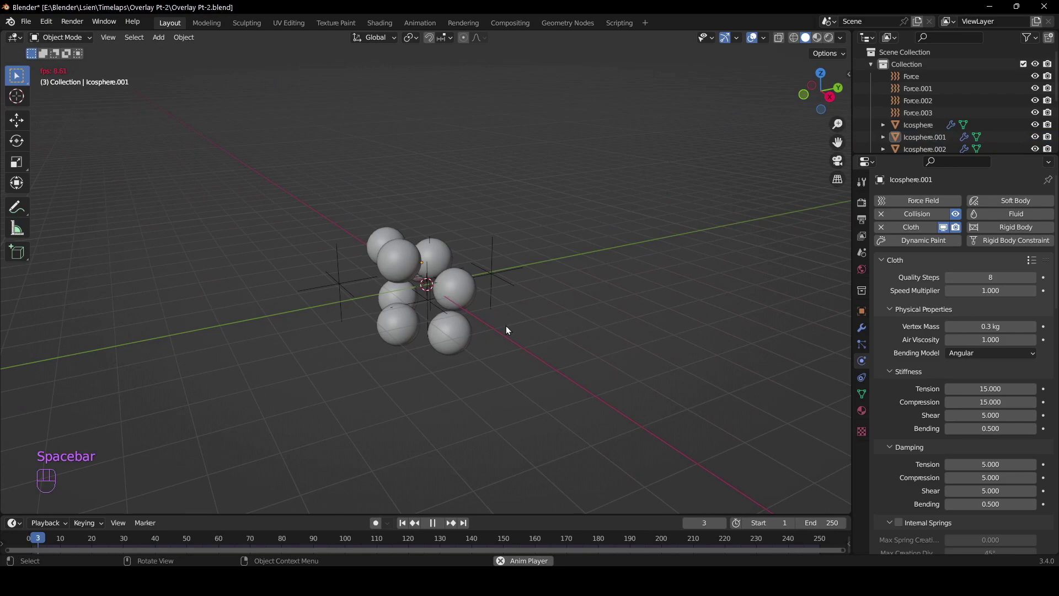
Step: Stop the simulation playback and save the file
click(509, 329)
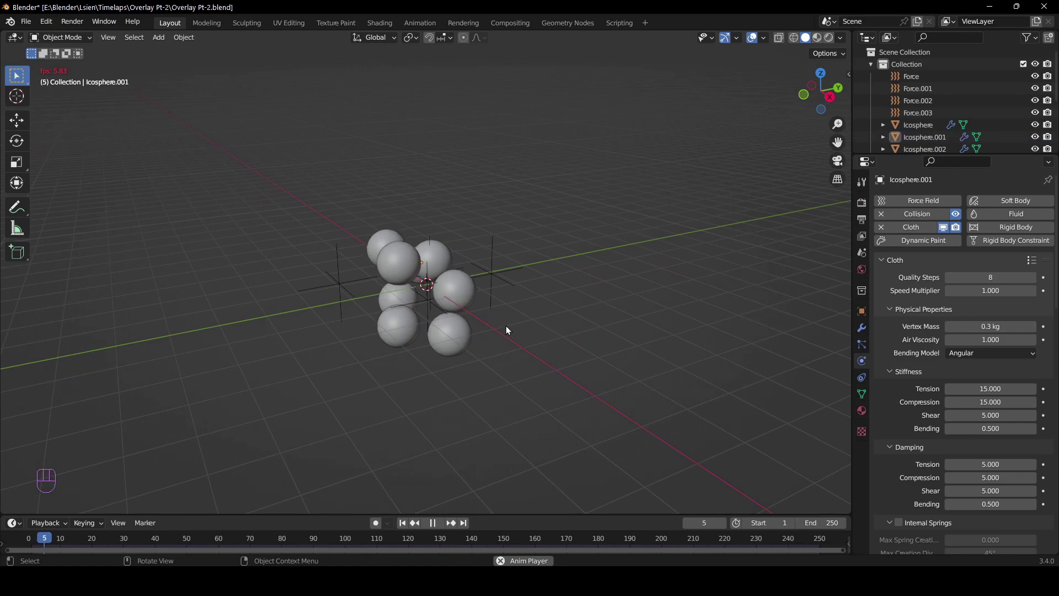
key(space)
drag(513, 328, 473, 333)
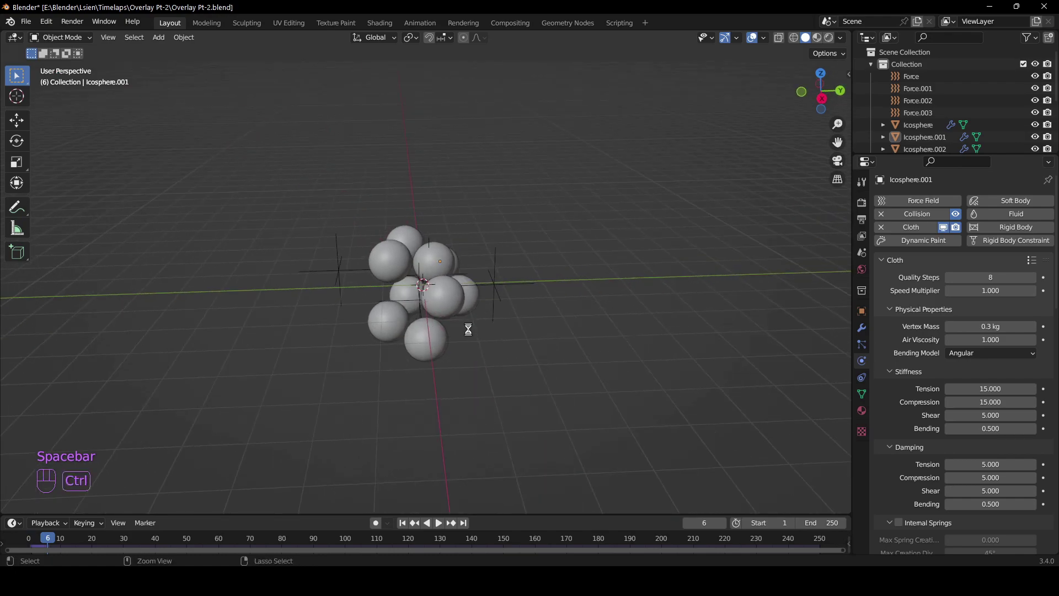
key(ctrl+s)
Step: Rewind the timeline to the first frame and save again
drag(483, 329, 444, 292)
drag(435, 297, 477, 312)
drag(52, 538, 15, 540)
drag(248, 327, 269, 325)
click(270, 325)
key(g)
click(374, 333)
drag(318, 317, 291, 319)
drag(533, 320, 550, 328)
key(ctrl+s)
Step: Select the original icosphere and hide a force field and the large sphere in the outliner
click(467, 320)
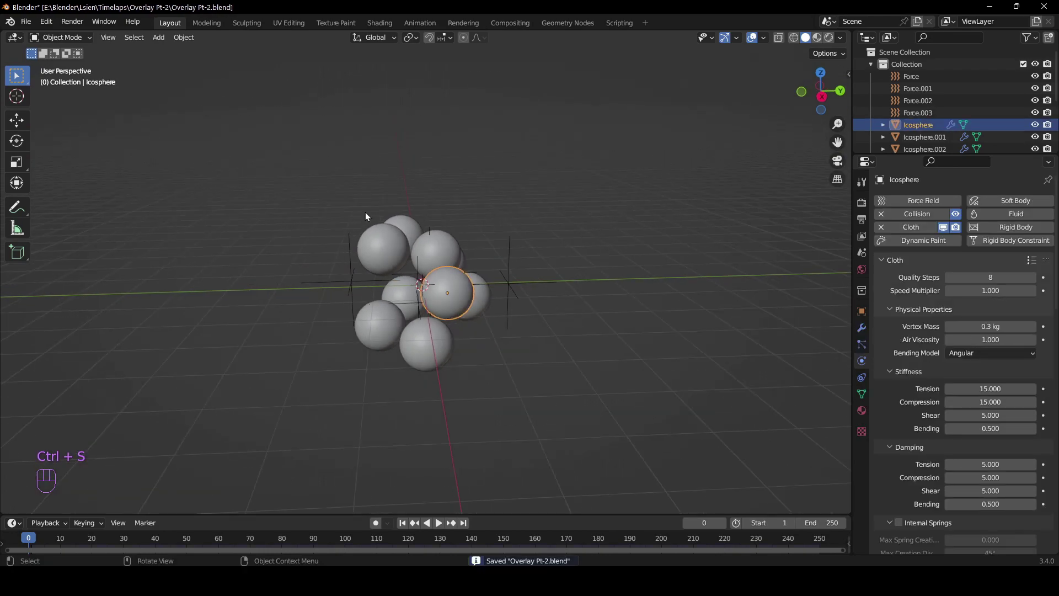
drag(401, 269, 559, 415)
click(1037, 79)
click(1037, 91)
click(924, 128)
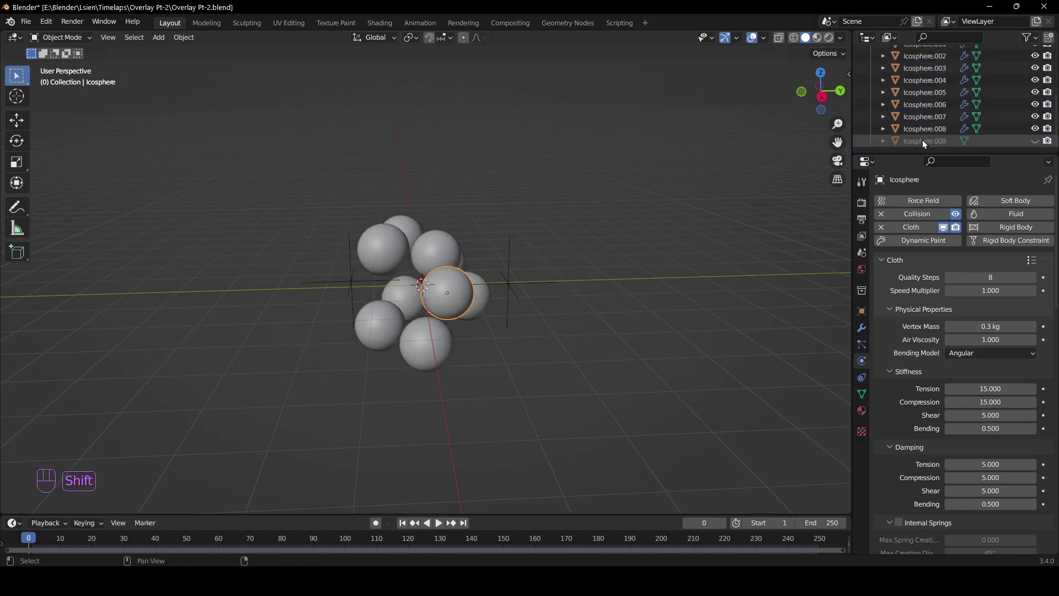
Step: Apply the small spheres' transforms (Ctrl+A), save, and make the large sphere visible again
click(927, 131)
key(ctrl+a)
drag(442, 307, 472, 336)
middle_click(496, 335)
key(ctrl+s)
drag(576, 304, 556, 309)
click(1035, 144)
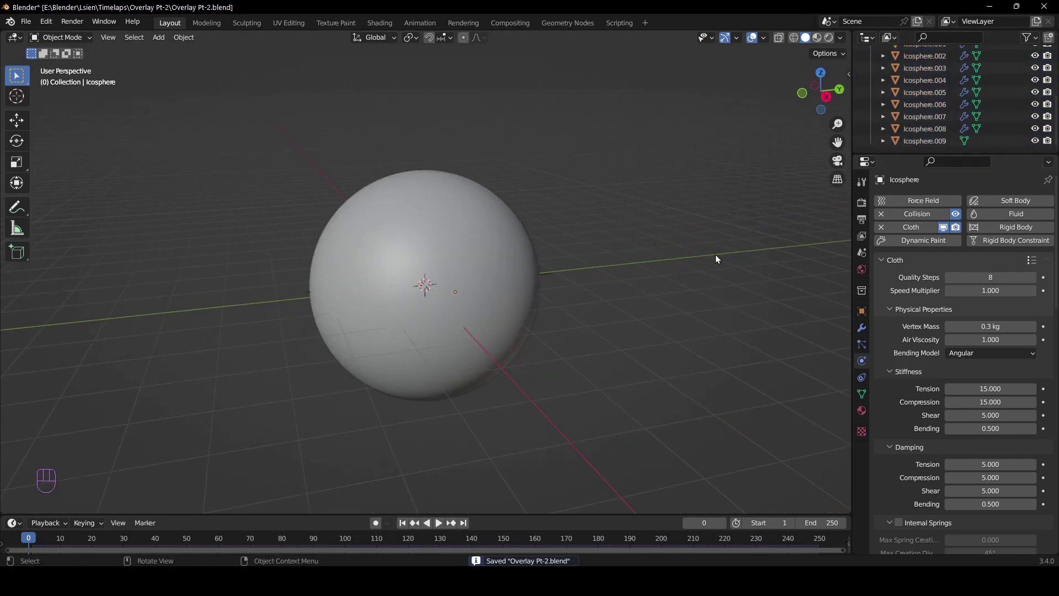
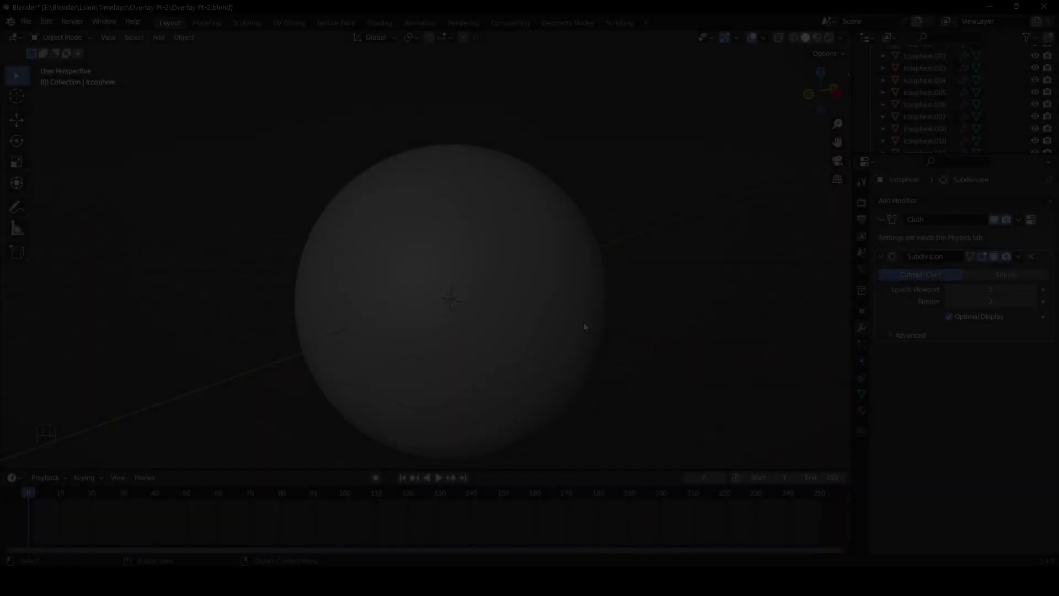
Step: Play the cloth simulation until the sphere collapses, then stop it
key(space)
drag(509, 320, 602, 331)
drag(537, 311, 583, 303)
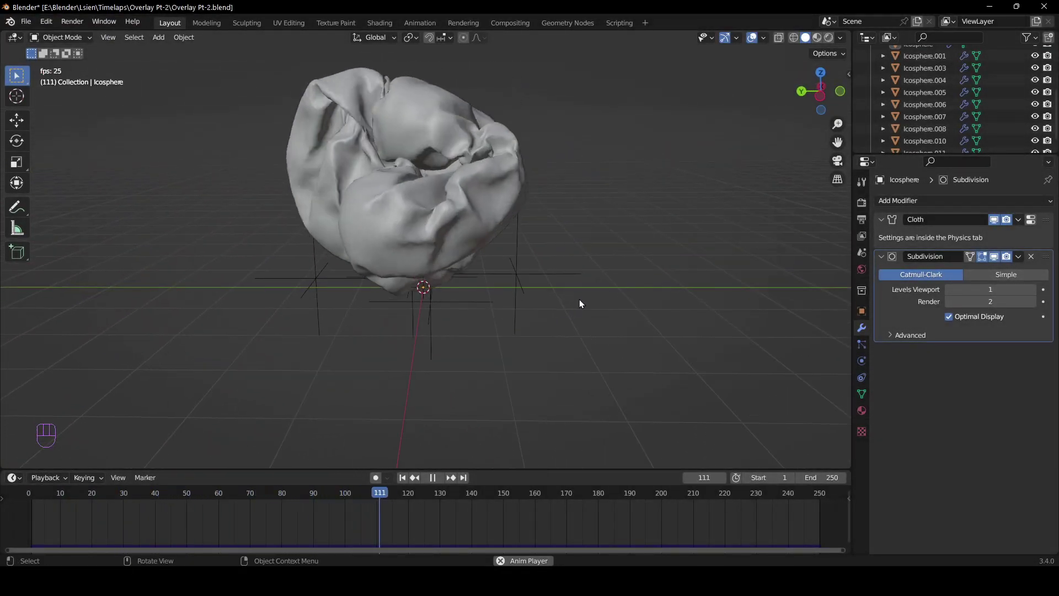
key(space)
Step: Scrub the timeline to frame 88 with the cloth crumpled and save
drag(408, 499, 241, 478)
drag(475, 313, 279, 331)
drag(370, 312, 382, 279)
drag(215, 498, 312, 501)
drag(389, 364, 60, 345)
drag(385, 289, 636, 336)
drag(525, 306, 531, 321)
drag(532, 321, 502, 296)
drag(447, 280, 464, 290)
key(ctrl+s)
Step: Raise the cloth's Subdivision viewport level to 2
click(499, 300)
click(1037, 293)
drag(512, 299, 533, 341)
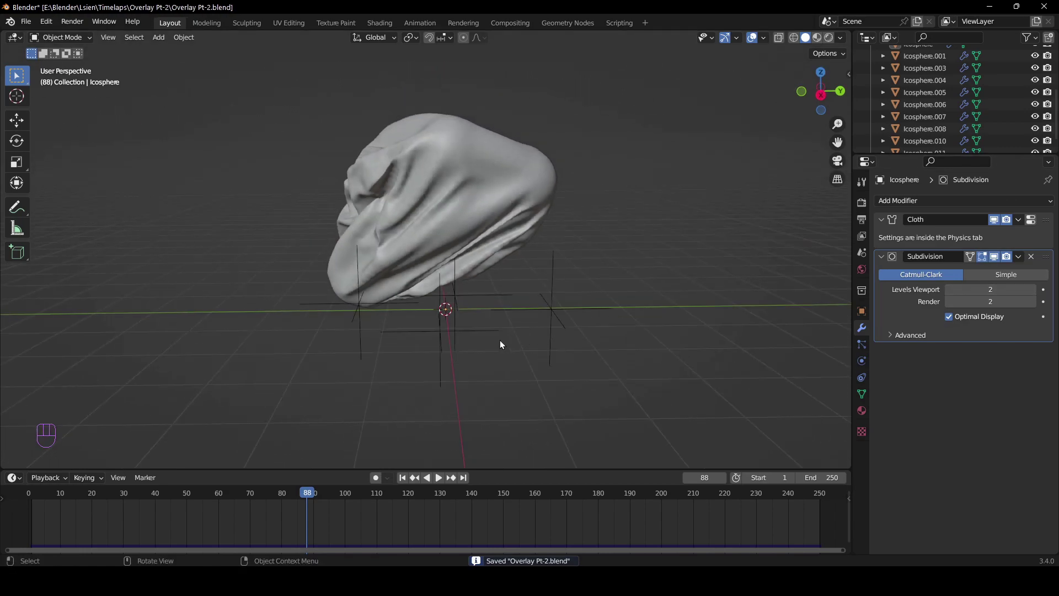
middle_click(565, 326)
middle_click(464, 268)
Step: Add a camera and rotate it 90° about the Z axis
key(shift+a)
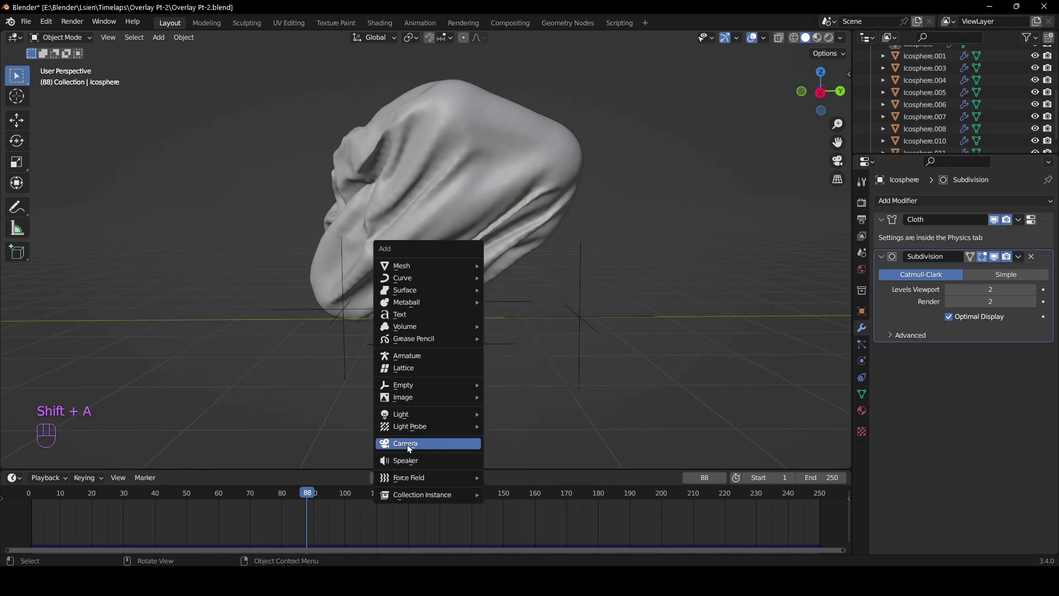
key(alt+r)
key(alt+g)
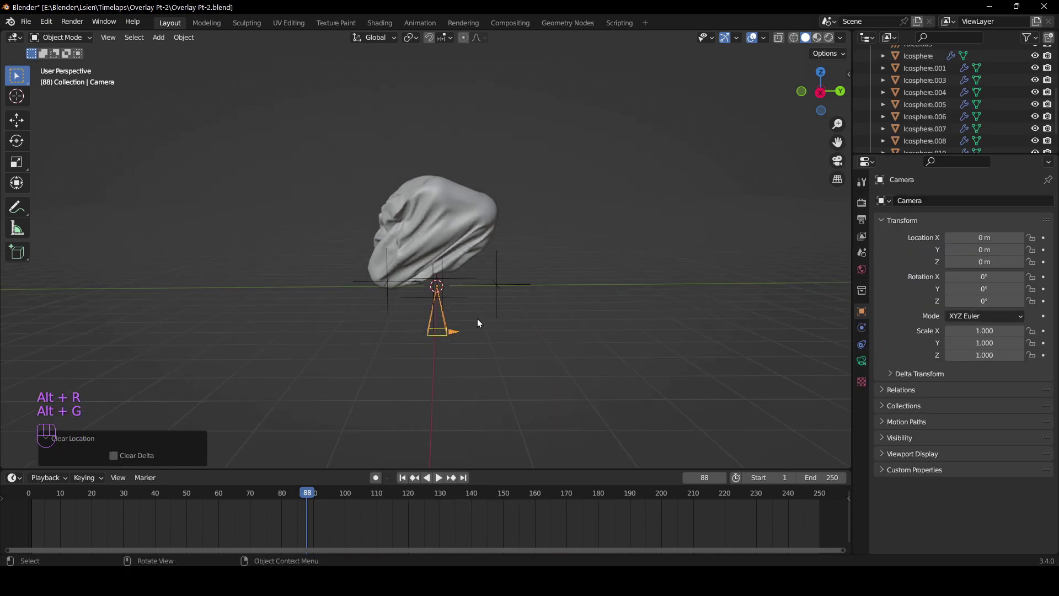
key(r)
key(z)
key(9)
key(0)
key(Return)
Step: Move the camera out along X and rotate it 90° to face the cloth
key(g)
key(t)
key(x)
key(r)
key(x)
key(y)
key(9)
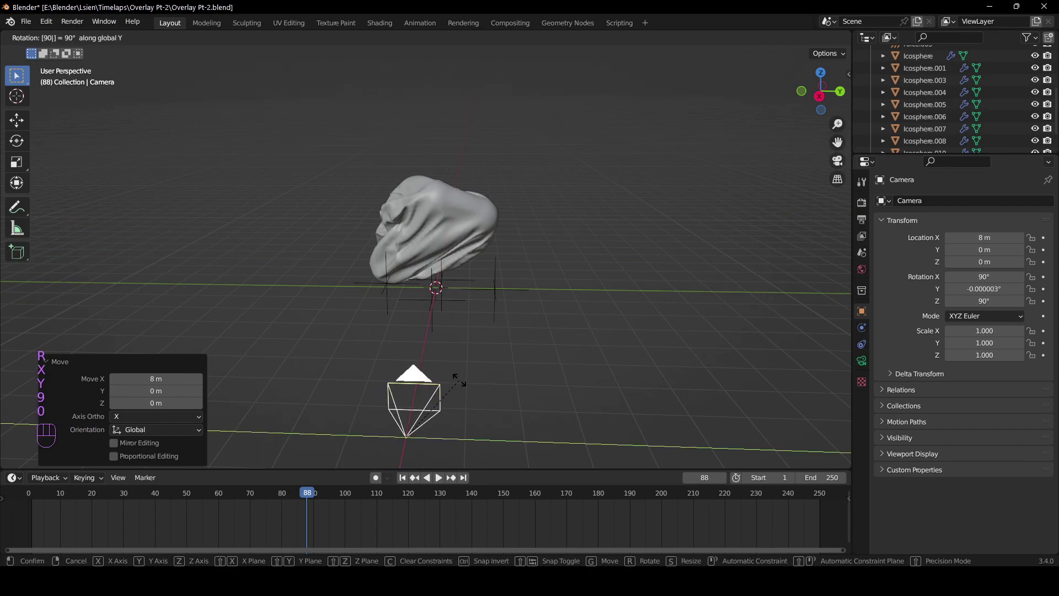
key(0)
key(Return)
Step: Looking through the camera, tilt it to about 100°, set a 43 mm focal length and raise it slightly
key(KP_0)
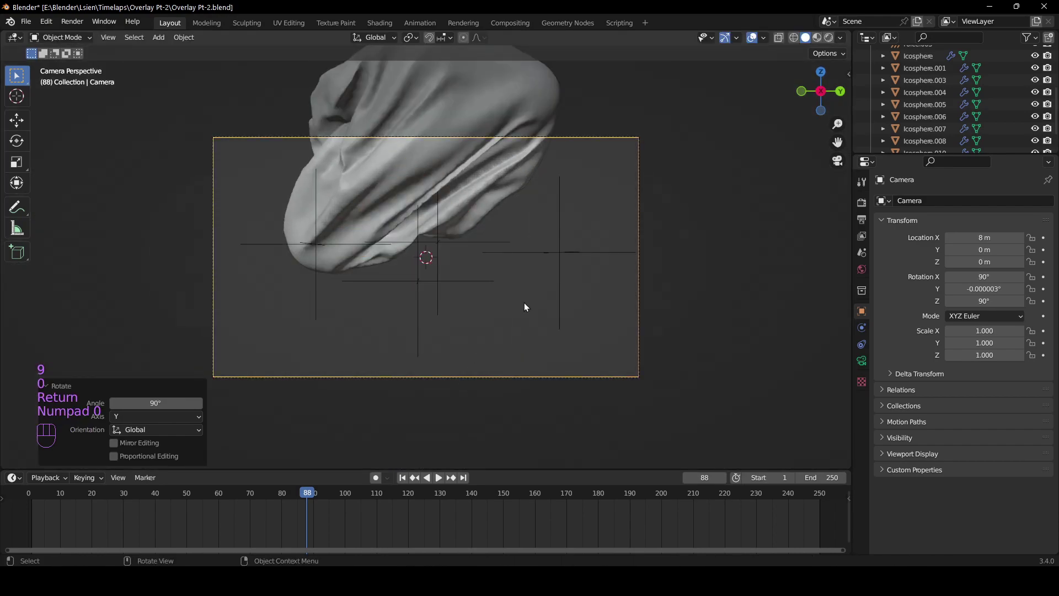
key(g)
key(z)
right_click(533, 170)
key(g)
key(y)
key(x)
drag(521, 211, 517, 261)
key(r)
key(y)
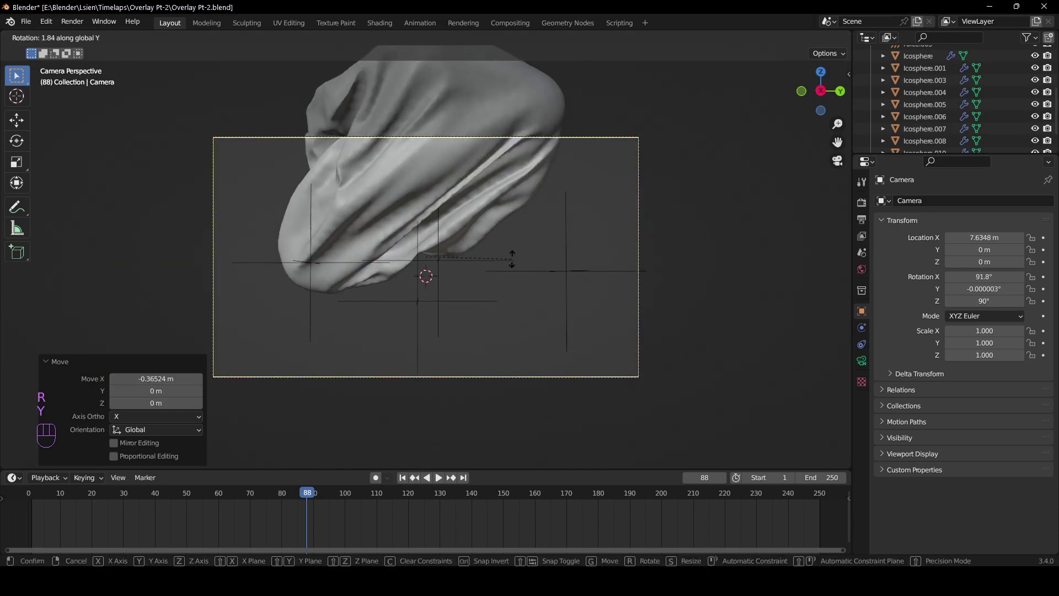
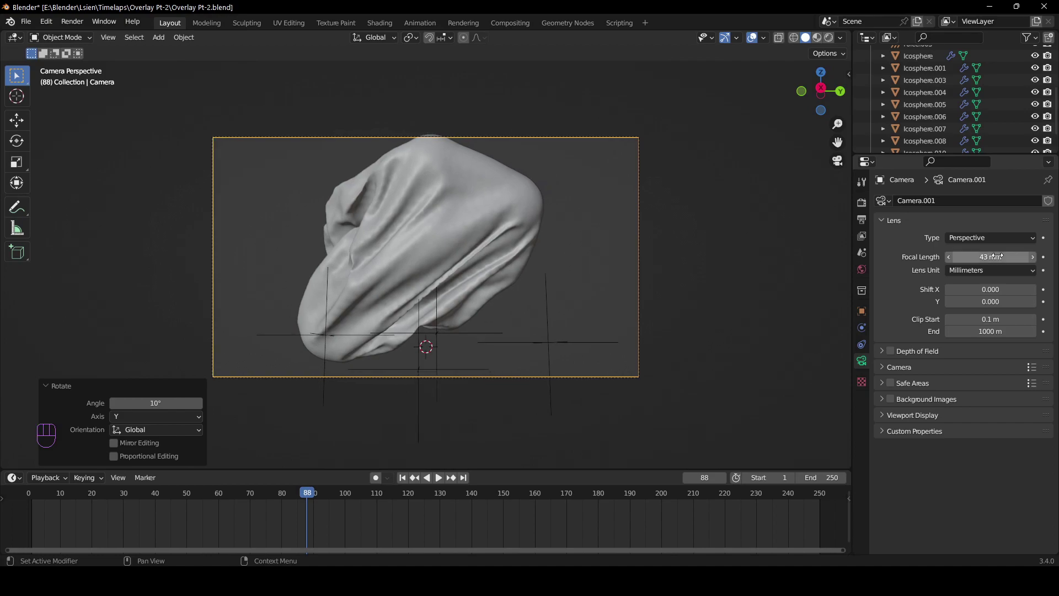
key(g)
key(z)
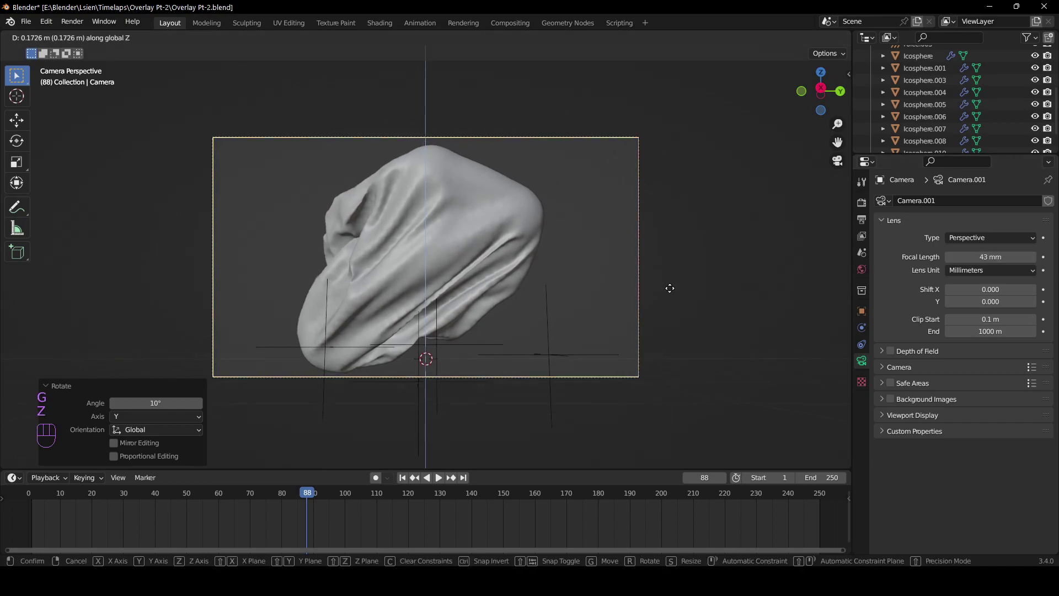
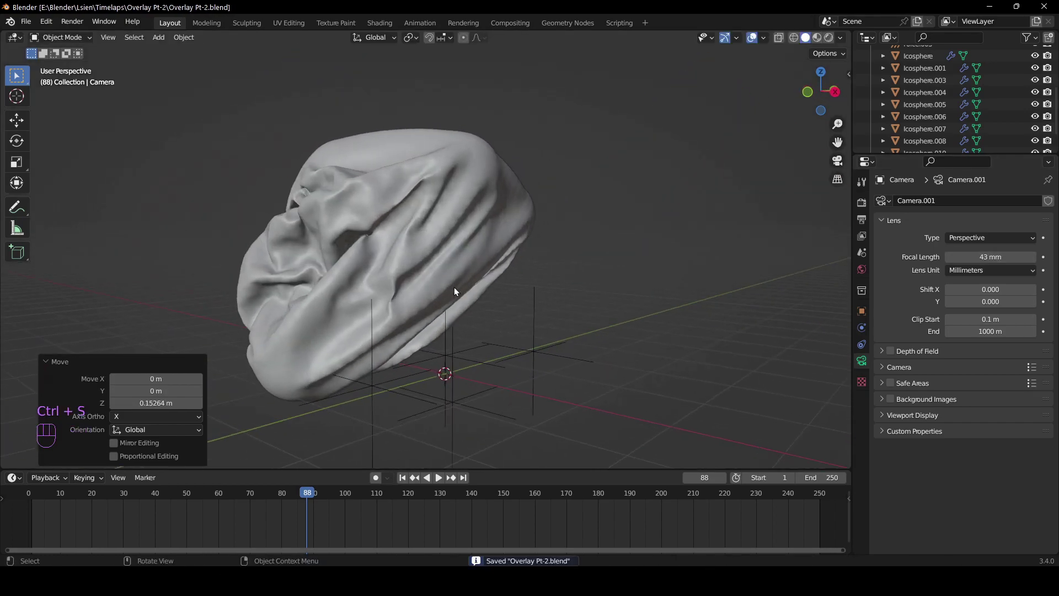
Step: Add a Subdivision Surface modifier to the selected sphere and save
drag(492, 288, 445, 292)
click(1037, 294)
click(1034, 306)
click(1034, 308)
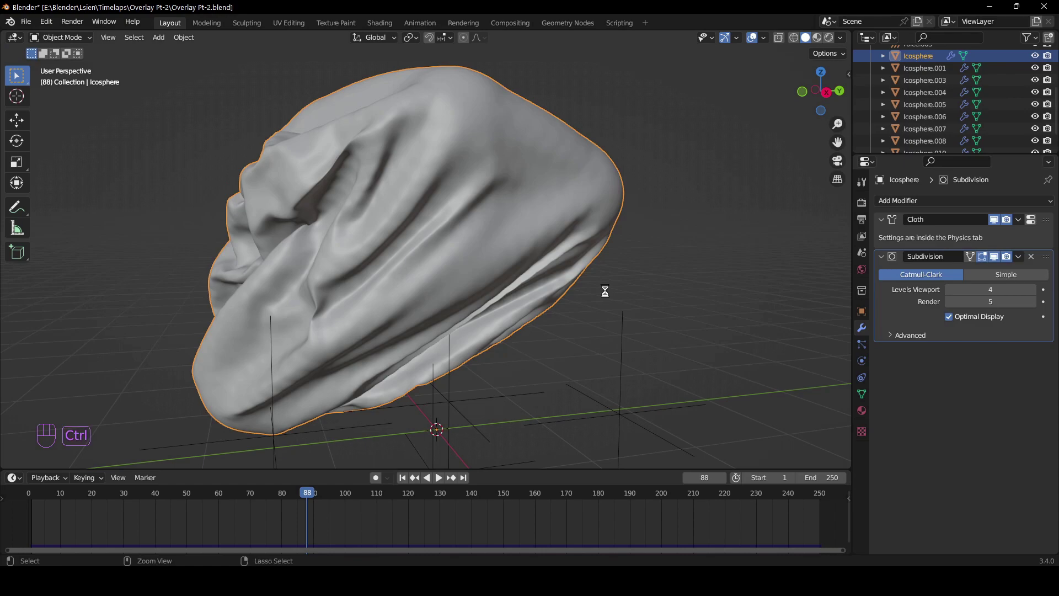
key(ctrl+s)
Step: Hide the cloth, select a small sphere and shade it smooth
drag(639, 274, 604, 290)
drag(566, 279, 603, 281)
key(h)
click(458, 294)
drag(530, 290, 481, 312)
right_click(443, 263)
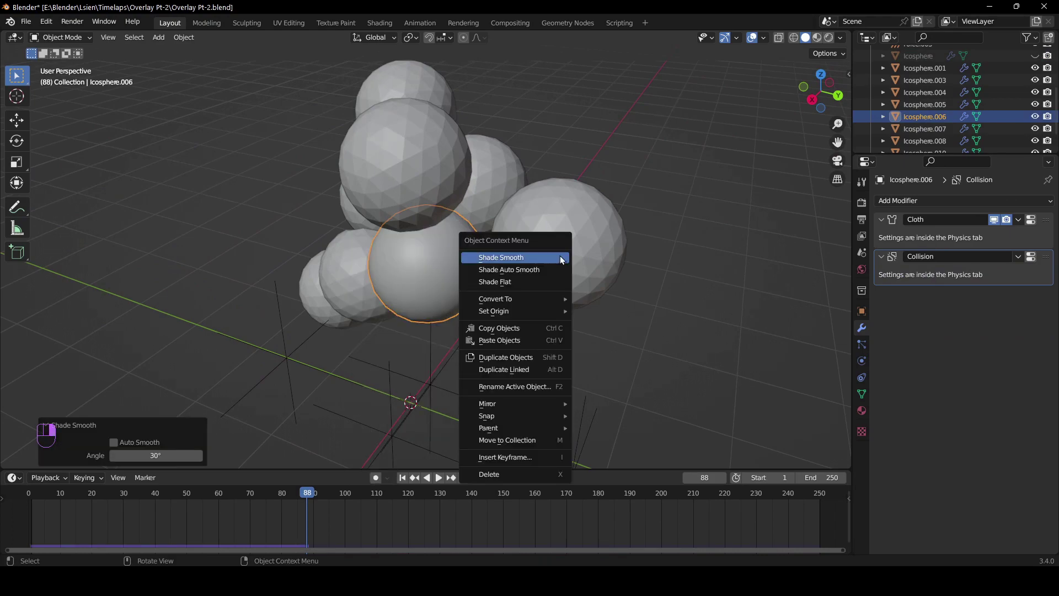
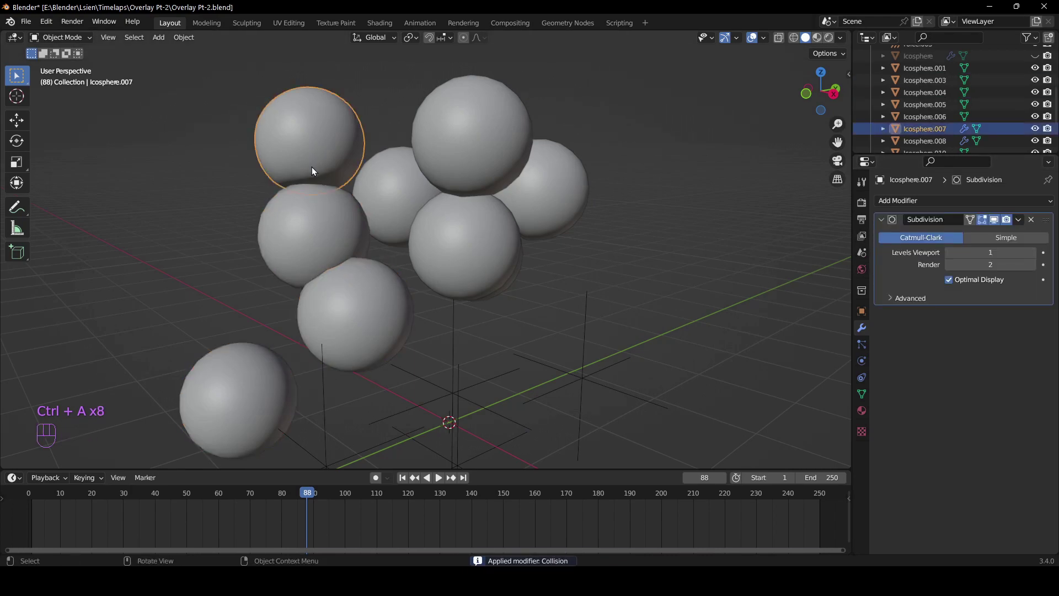
Step: Copy the modifier to the remaining spheres (Ctrl+L), unhide everything and save
drag(260, 177, 287, 160)
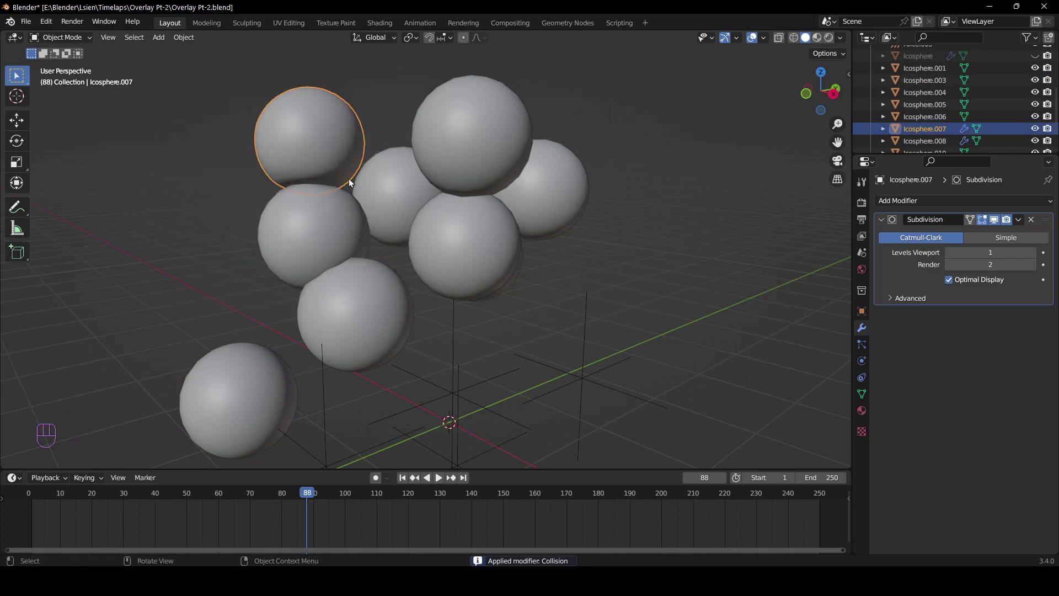
click(304, 213)
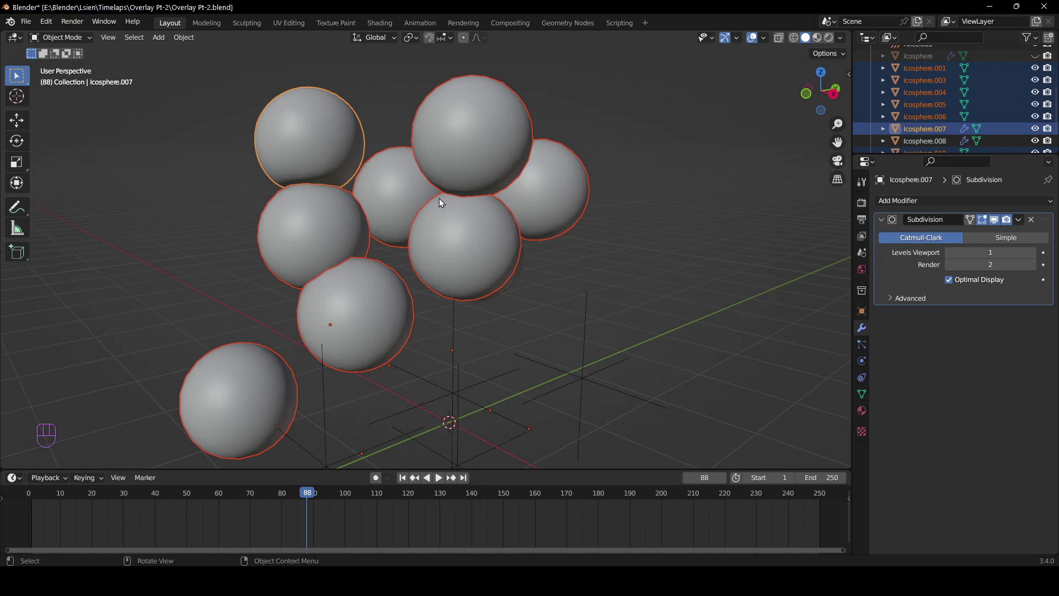
key(ctrl+l)
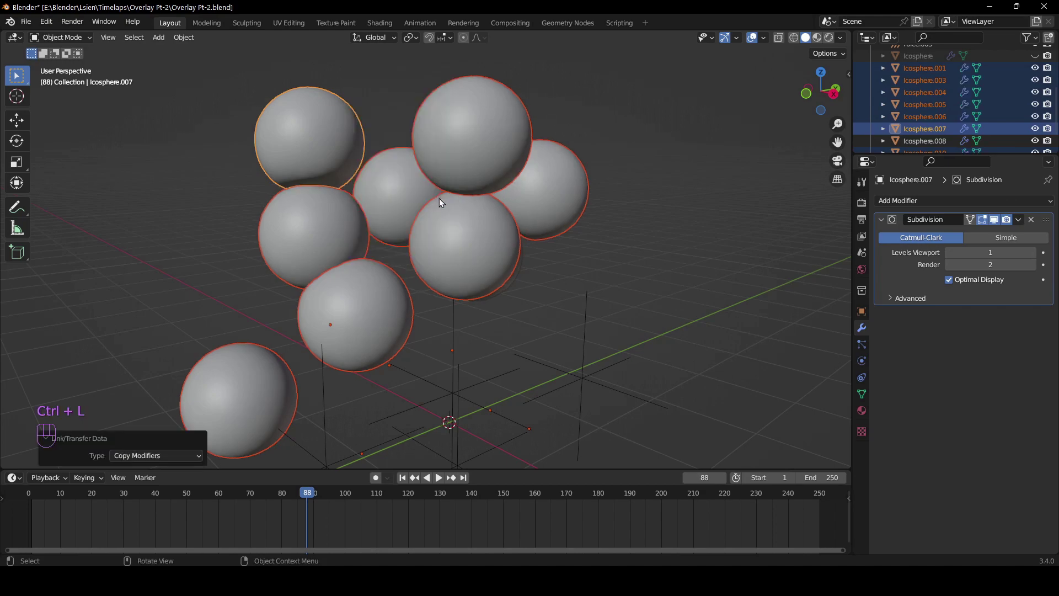
click(495, 238)
drag(602, 248, 560, 243)
key(alt+h)
drag(614, 248, 598, 239)
key(ctrl+s)
Step: Check the view through the camera, then orbit back around the crumpled cloth
drag(597, 243, 554, 233)
key(KP_0)
click(664, 253)
drag(535, 241, 533, 261)
middle_click(528, 252)
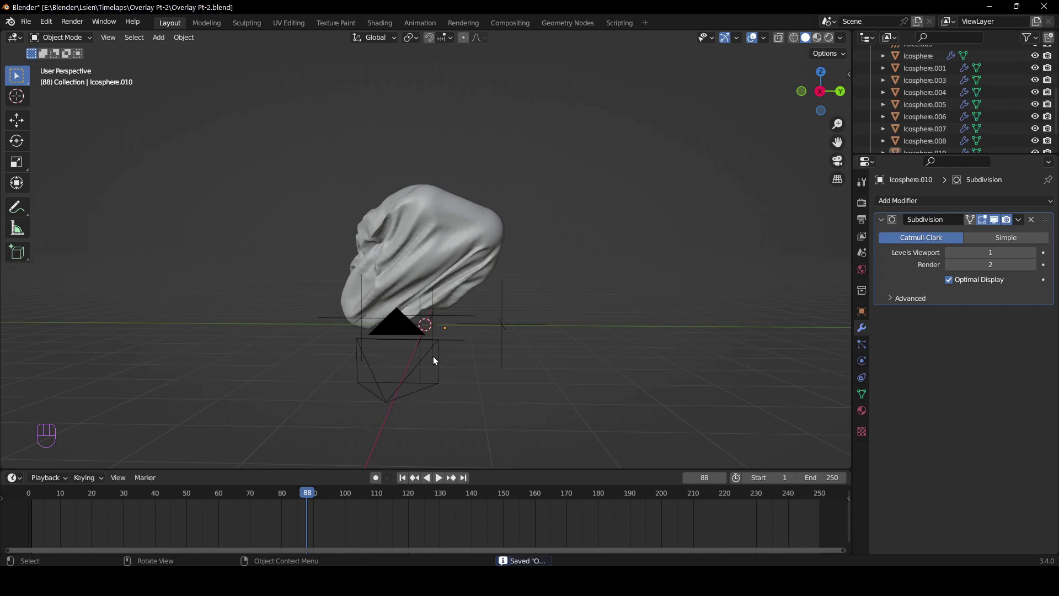
Step: Reset the camera's rotation, raise it, and rotate it 90° about Z
key(alt+r)
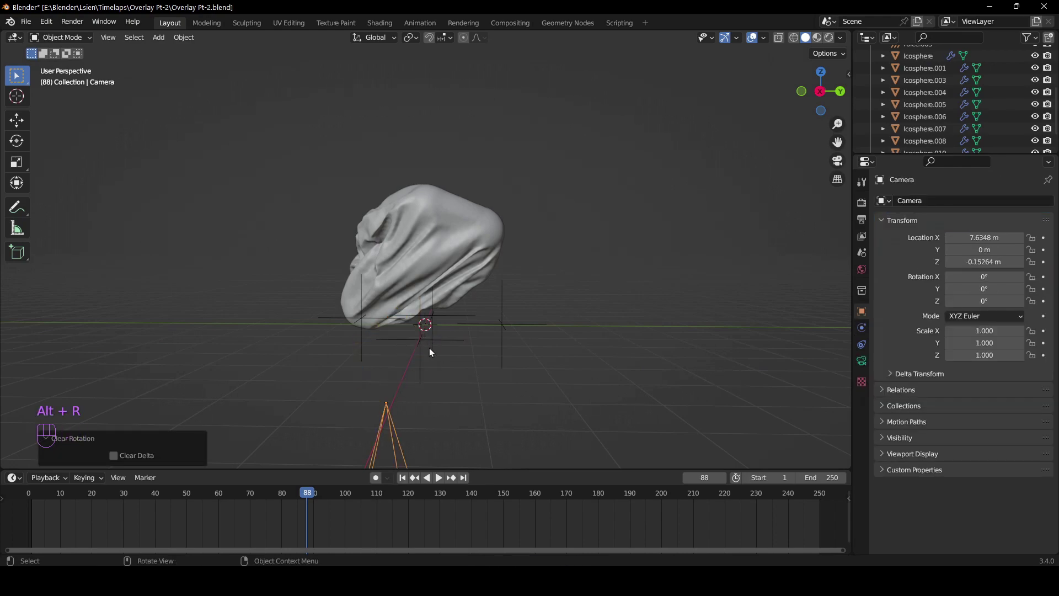
key(g)
key(z)
click(446, 241)
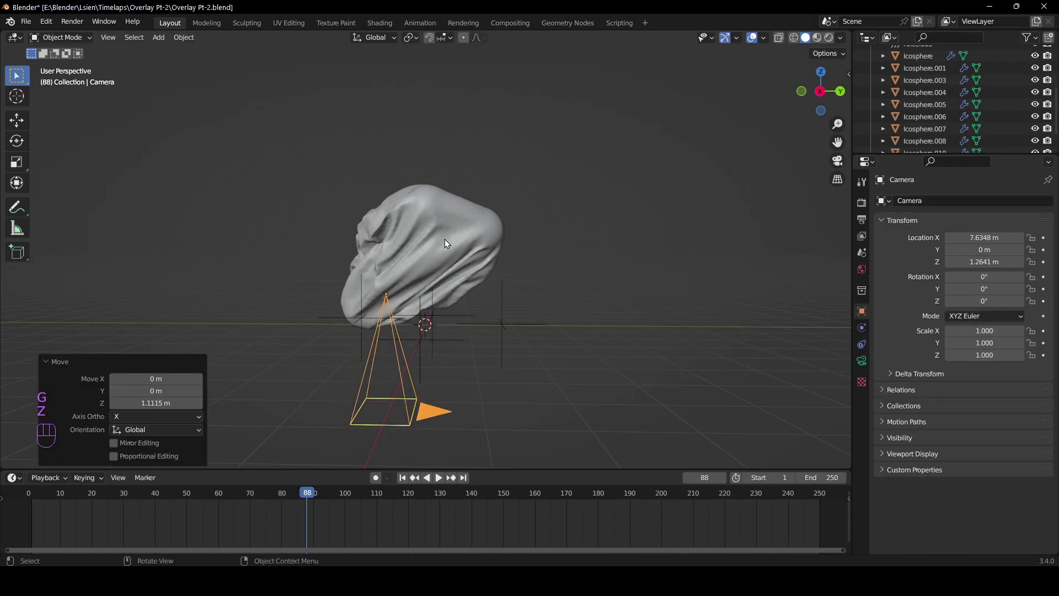
key(r)
key(z)
key(9)
key(0)
key(Return)
Step: Rotate the camera 90° about X, check through it, adjust its height and save
key(r)
key(x)
key(y)
key(9)
key(0)
key(Return)
key(KP_0)
key(g)
key(z)
click(532, 248)
key(ctrl+s)
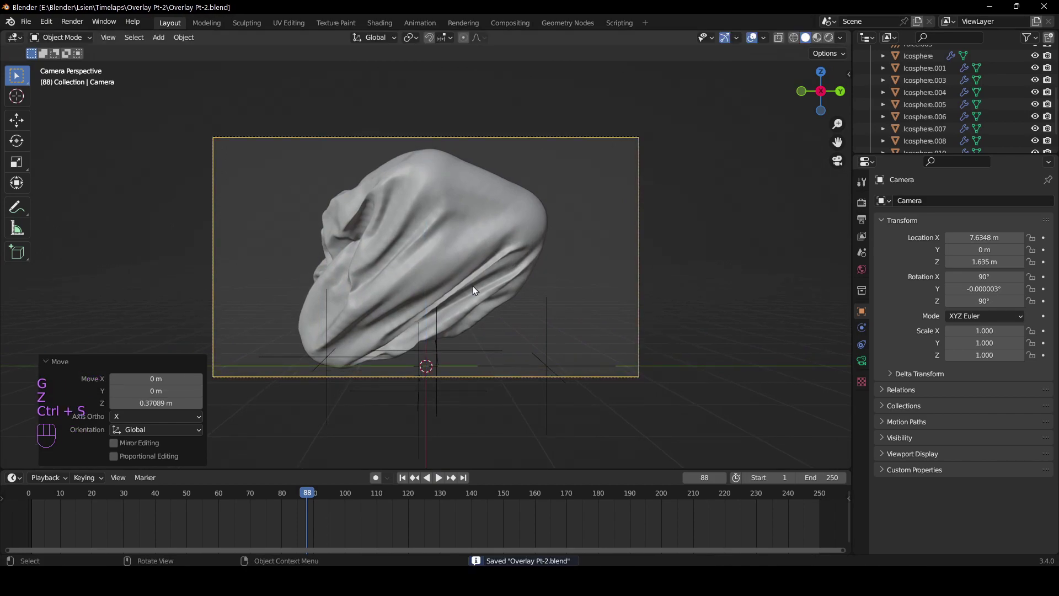
Step: Set the render engine to Cycles on GPU Compute, save, and darken the world colour value
drag(977, 205, 972, 255)
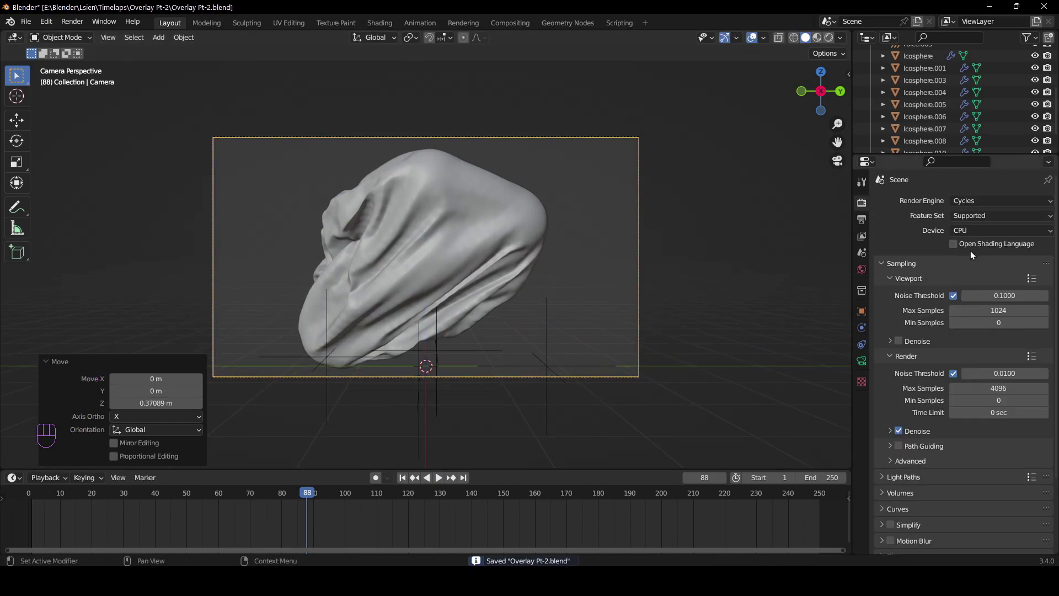
drag(973, 235, 971, 258)
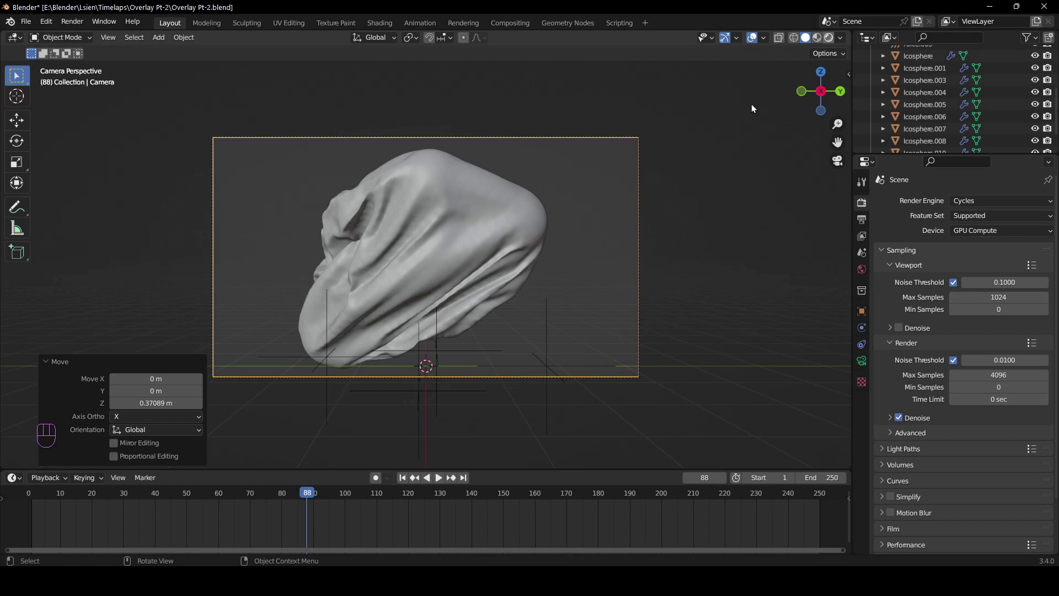
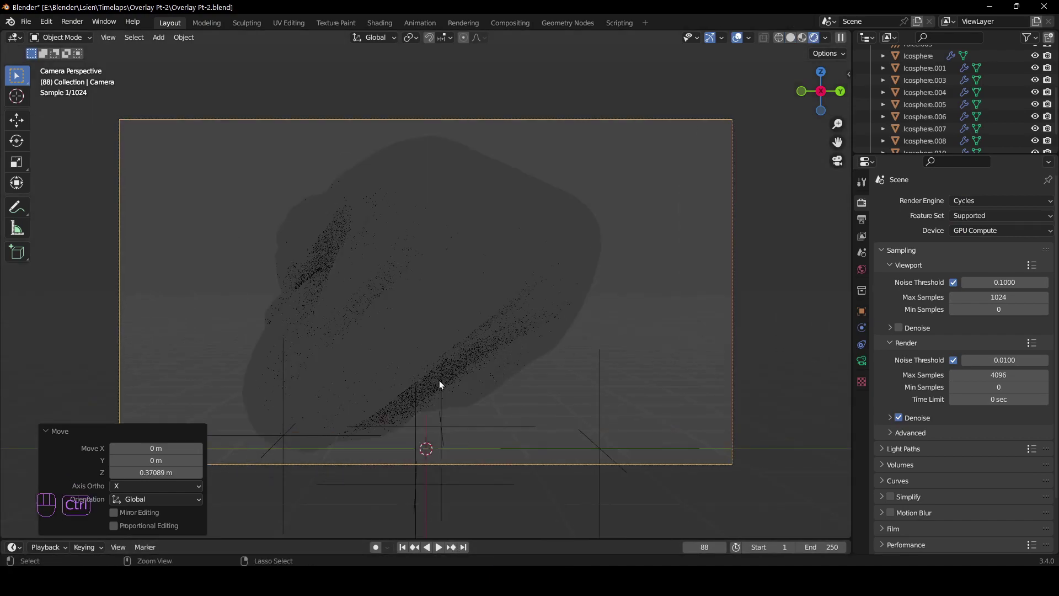
key(ctrl+s)
middle_click(468, 325)
click(468, 332)
drag(452, 323, 545, 346)
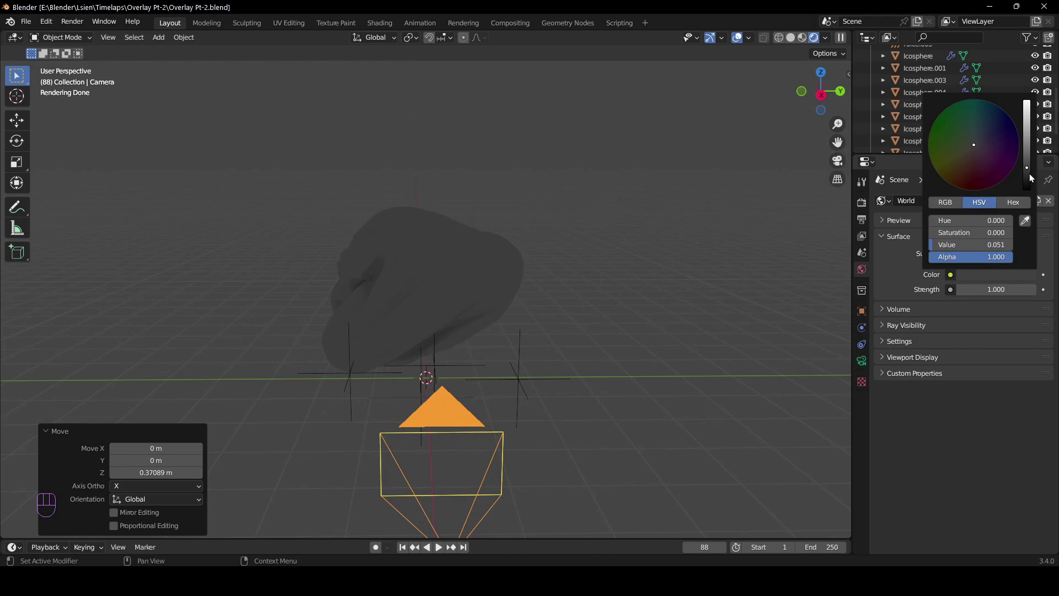
Step: Add an area light above the cloth and scale it up to about 4.9
key(shift+a)
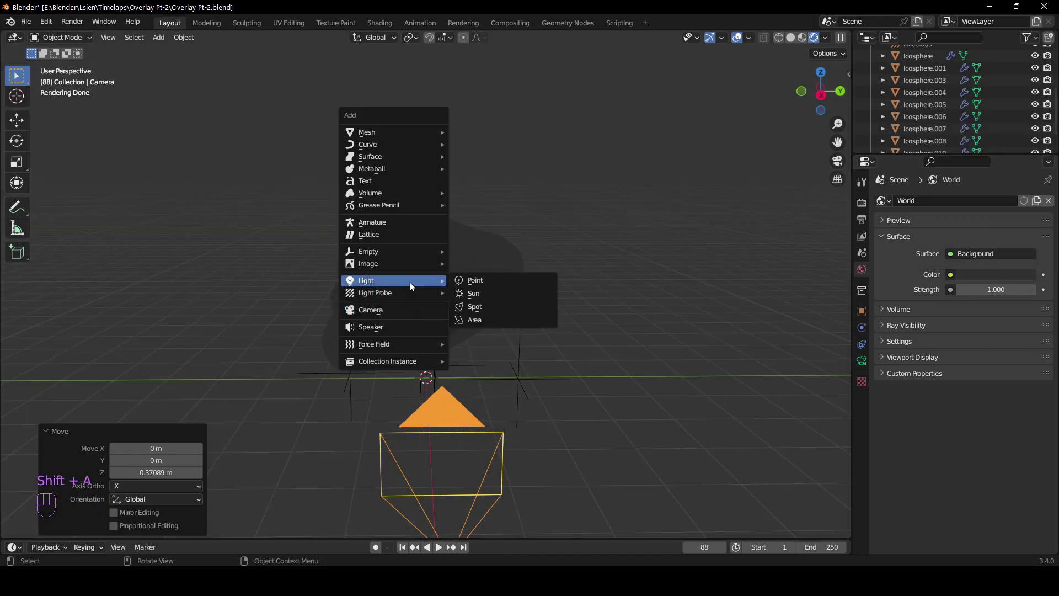
key(g)
key(z)
click(463, 112)
key(s)
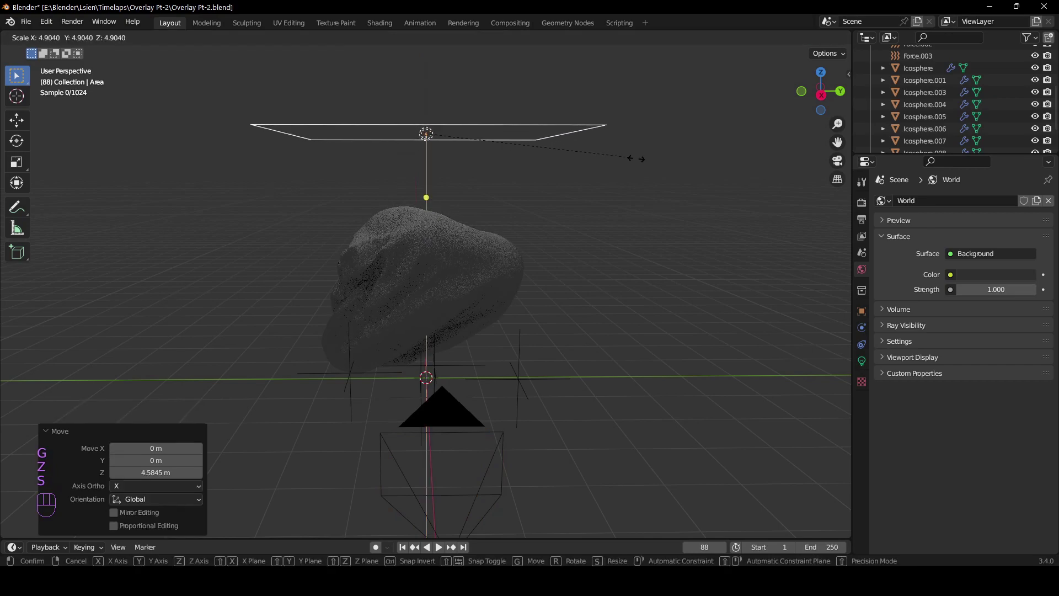
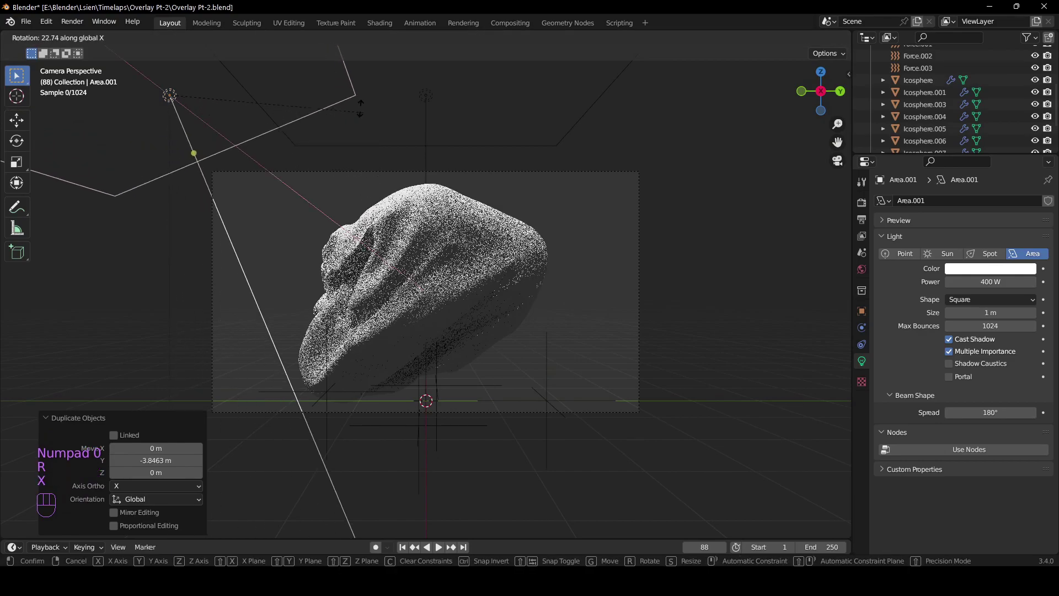
Step: Slide Area.001 along the X axis into position beside the crumpled cloth
click(301, 534)
drag(486, 324, 427, 372)
key(g)
key(y)
key(x)
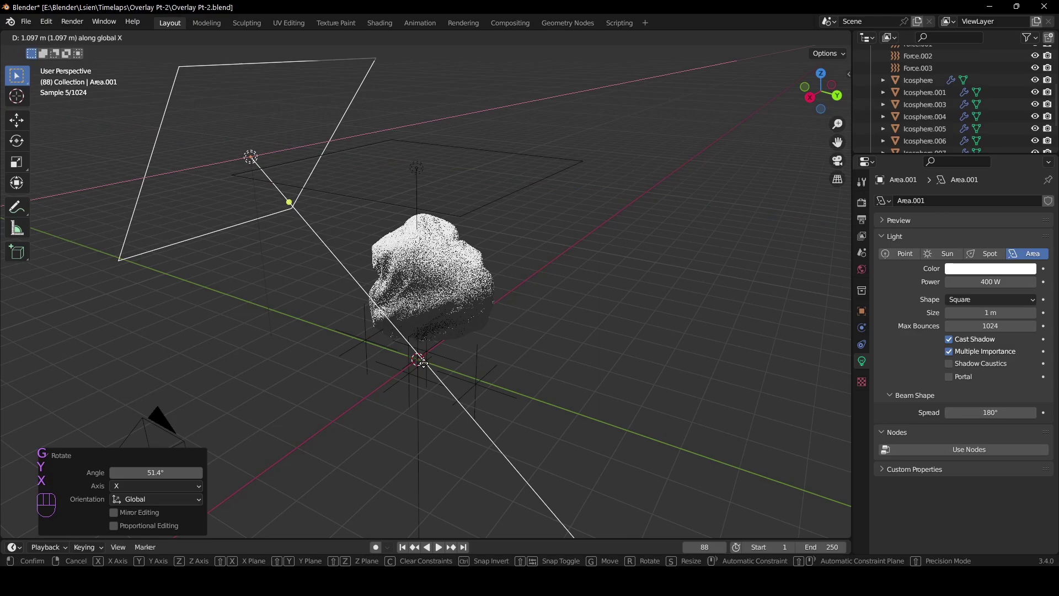
click(428, 367)
Step: Rotate Area.001, including a turn around Z, so it faces the cloth
key(r)
key(e)
click(465, 301)
key(r)
key(z)
click(571, 221)
drag(384, 298, 434, 298)
Step: Save, check the camera view, then duplicate a third light Area.002, offset along Y and turned around Z
key(ctrl+s)
key(KP_0)
key(shift+d)
key(y)
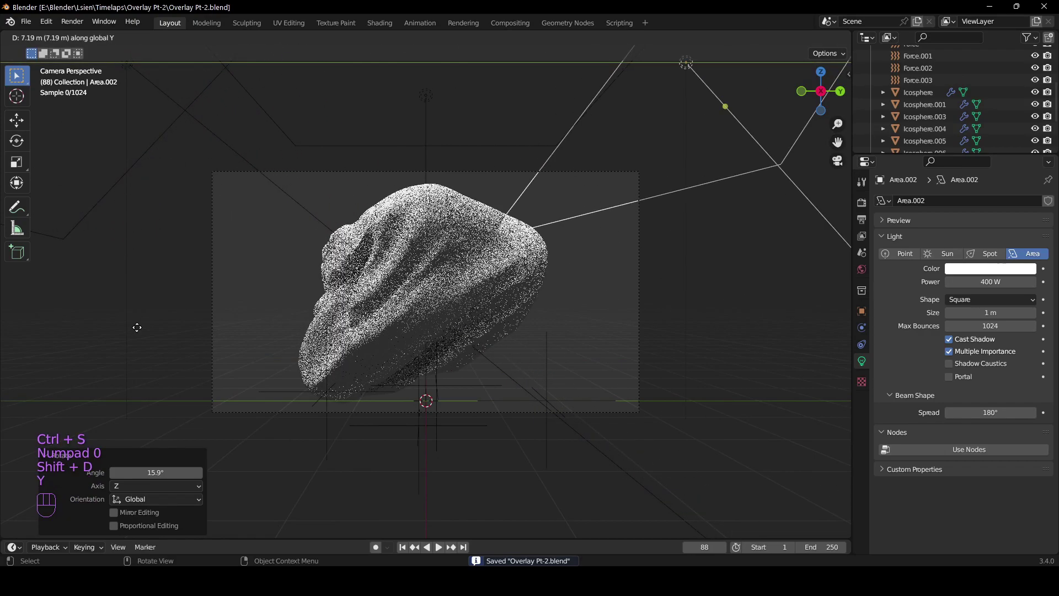
key(r)
key(z)
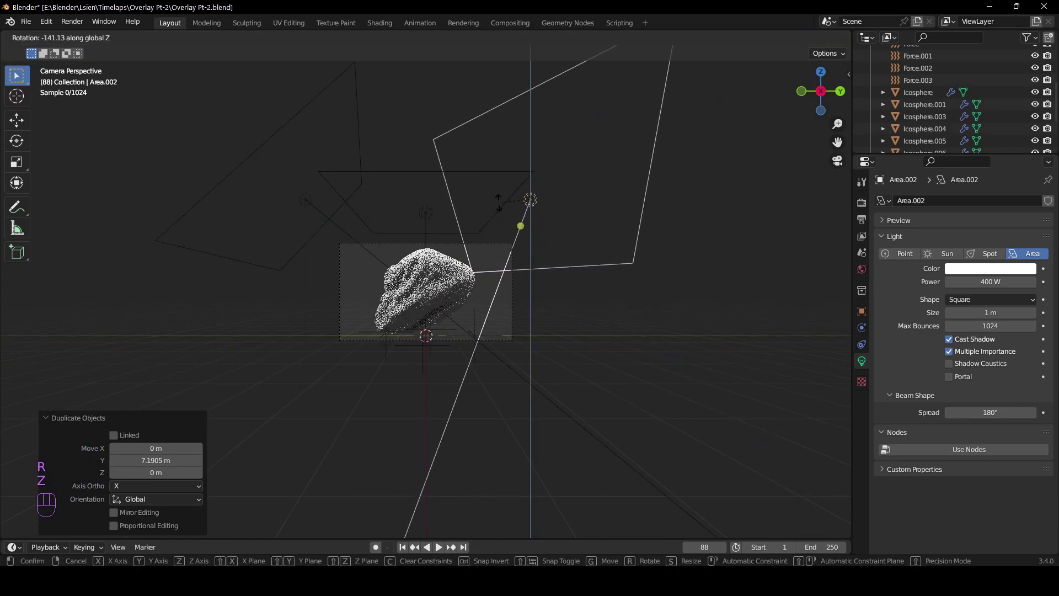
click(387, 326)
Step: Refine Area.002's Z rotation toward the cloth, verify the lighting through the camera, and save
drag(405, 339, 482, 377)
drag(467, 323, 440, 353)
key(r)
key(z)
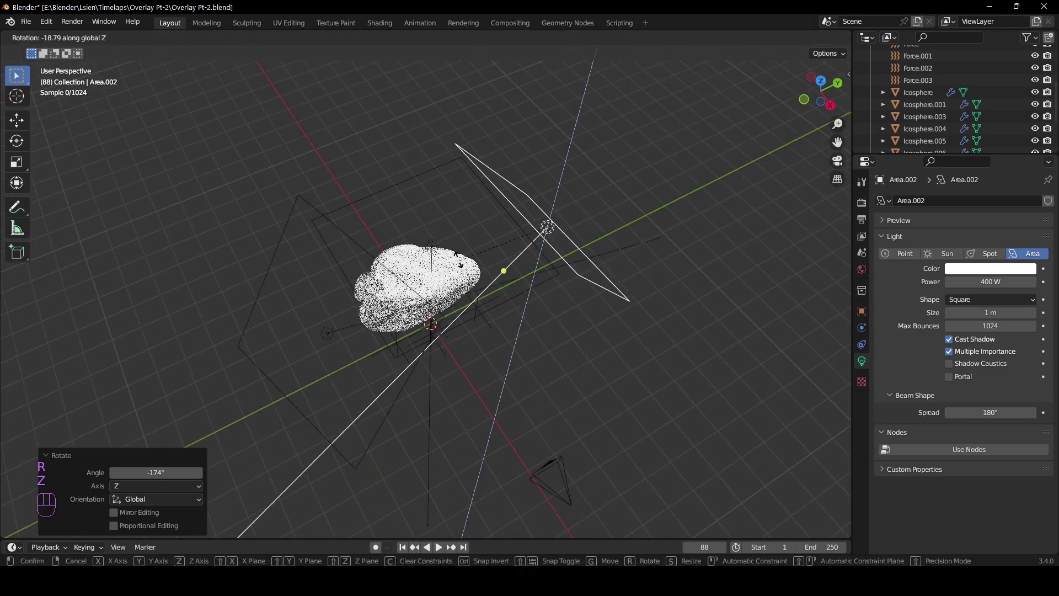
click(444, 238)
middle_click(417, 233)
key(ctrl+s)
key(KP_0)
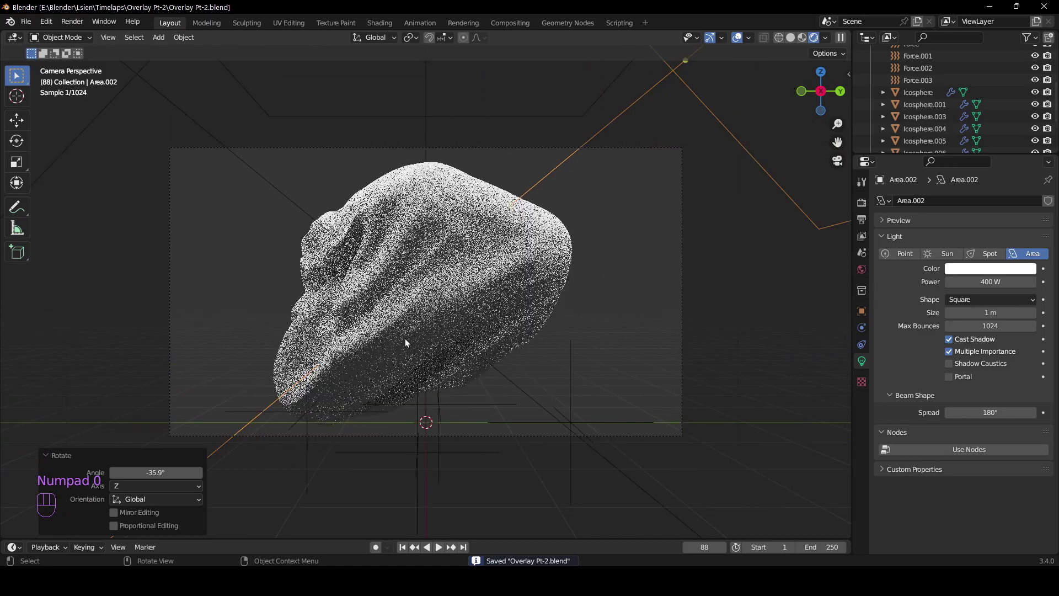
click(422, 287)
drag(426, 321, 428, 305)
key(ctrl+s)
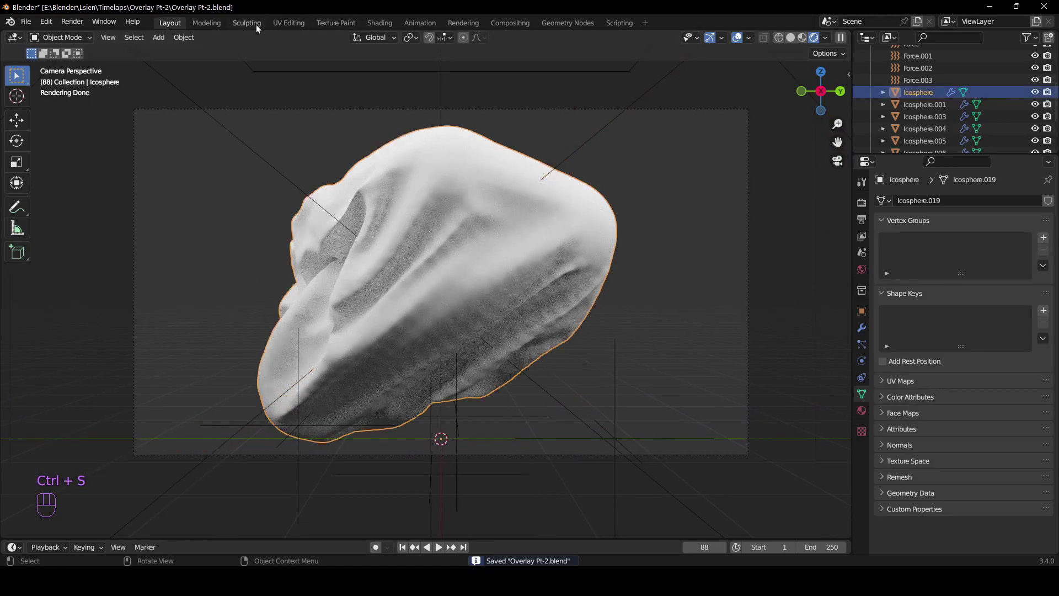